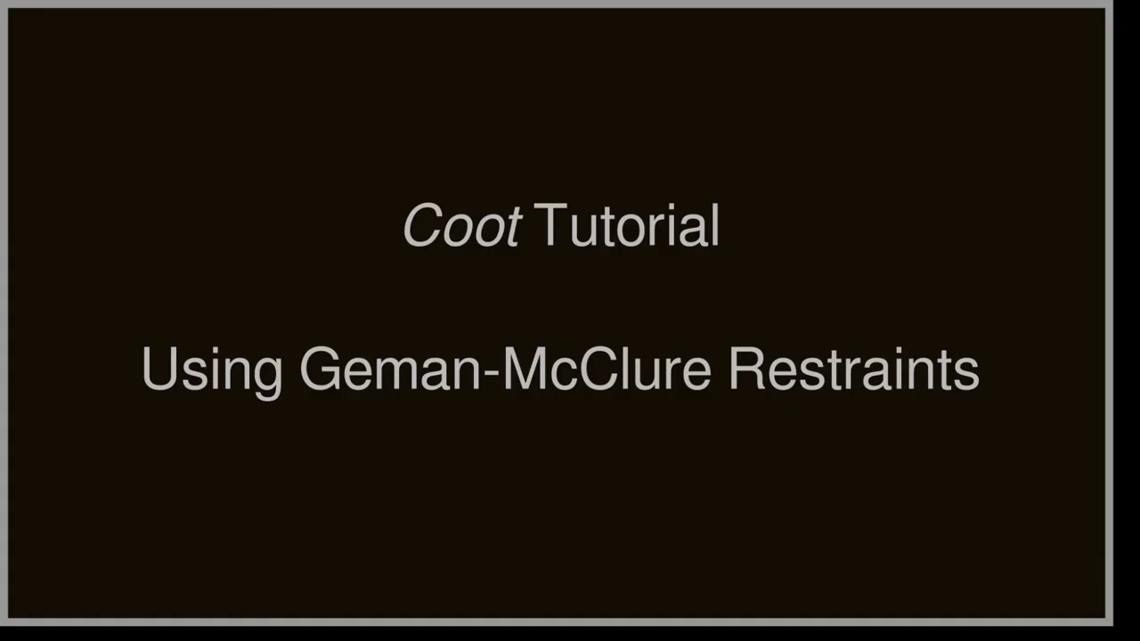
Move on from the title slide to the Coot home page
left_click(445, 367)
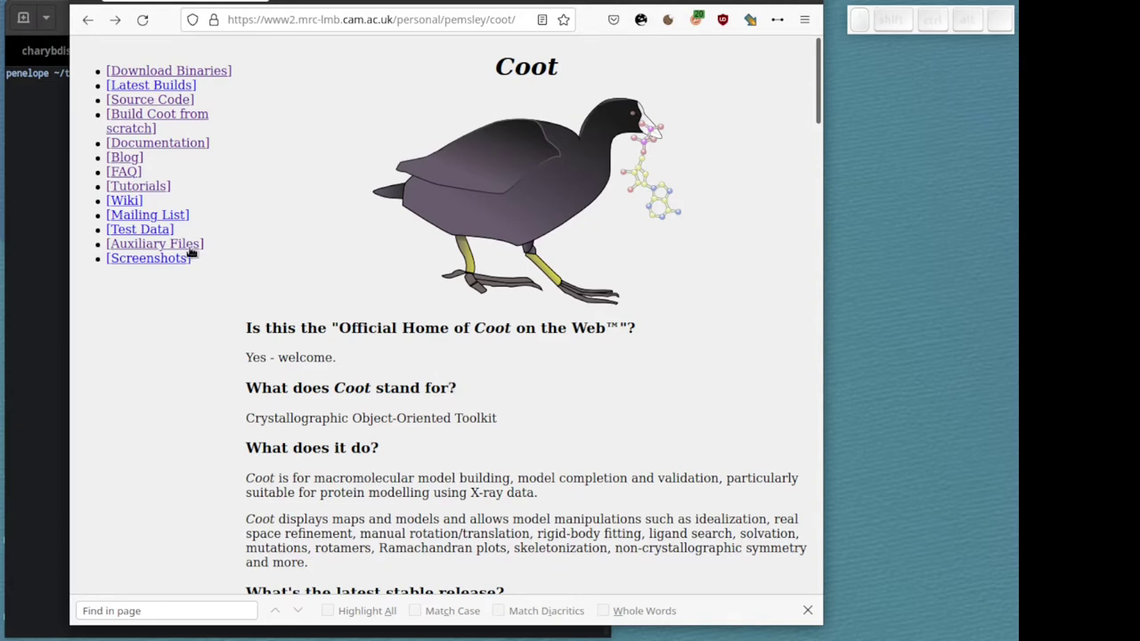
Reload the Coot home page and launch a fresh Coot session from the terminal
left_click(192, 252)
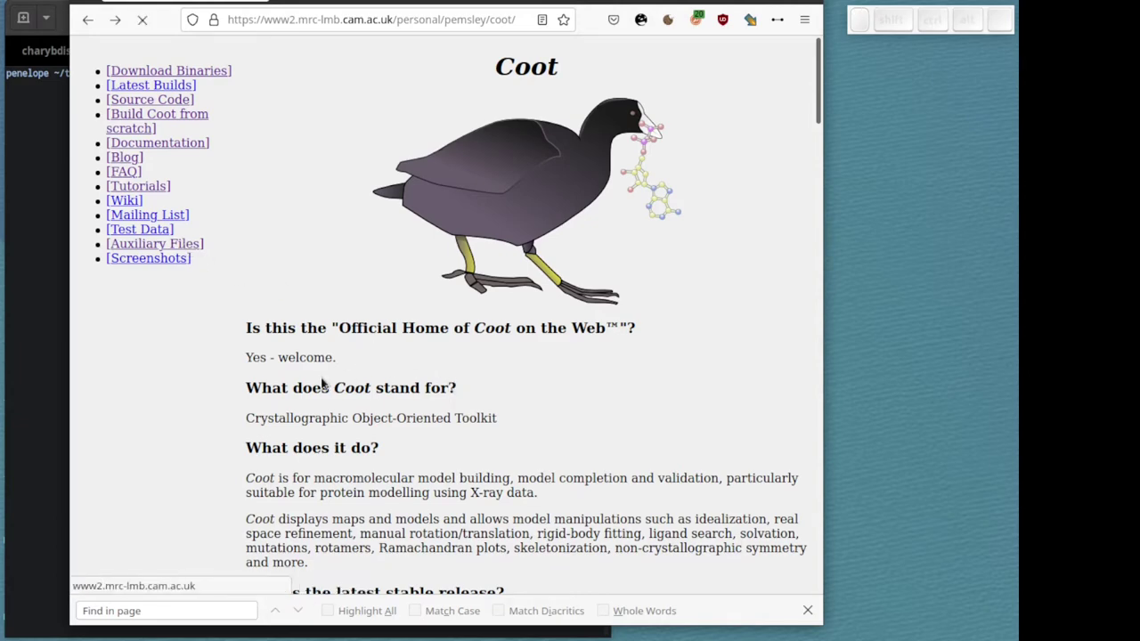
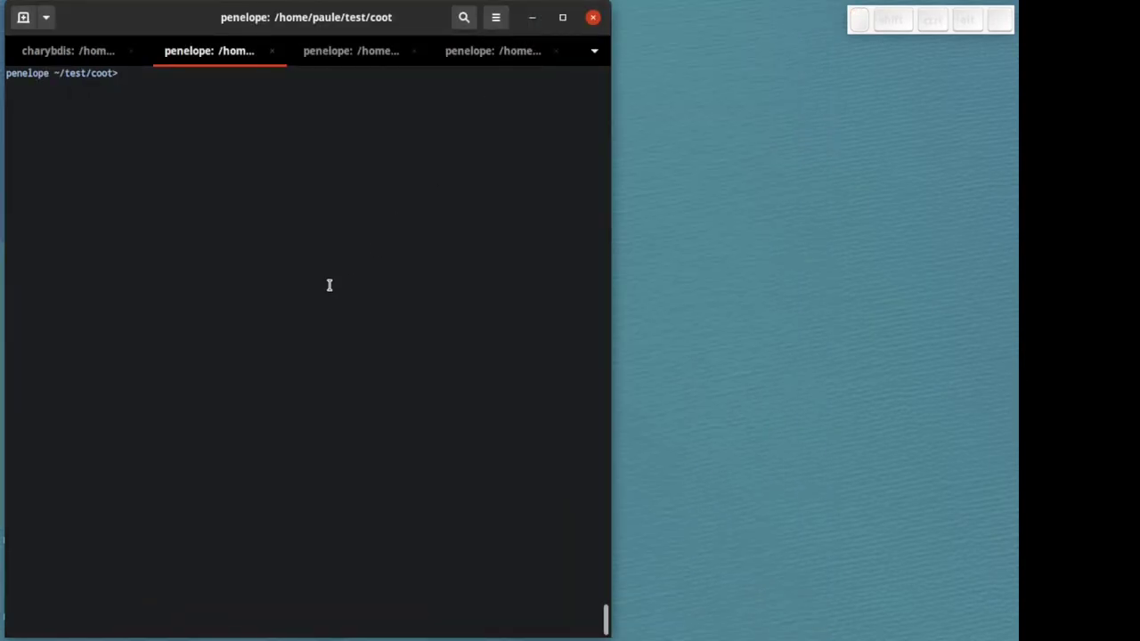
key("l")
key("space")
key("alt+p")
key("alt+Return")
key("Return")
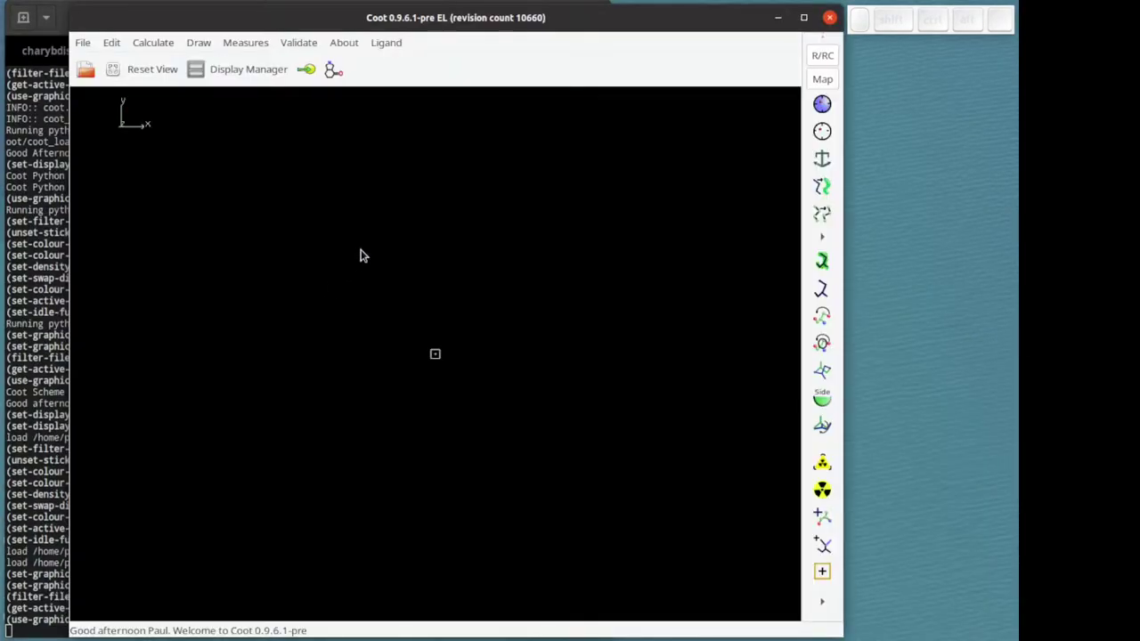
Load the tutorial model and data into Coot
left_click(143, 46)
left_click(207, 151)
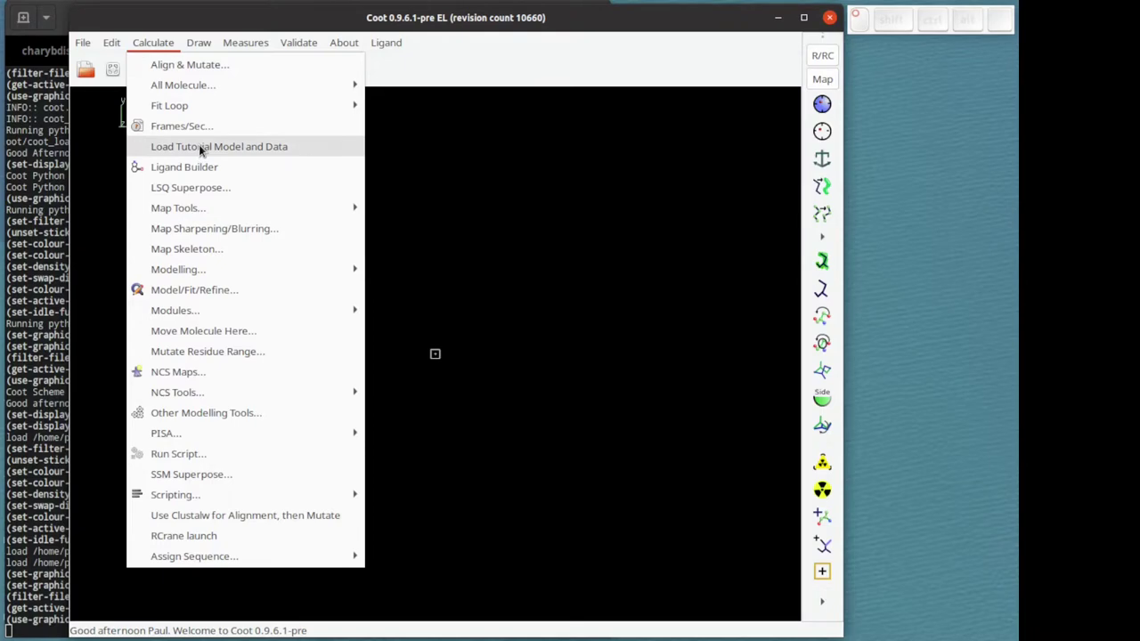
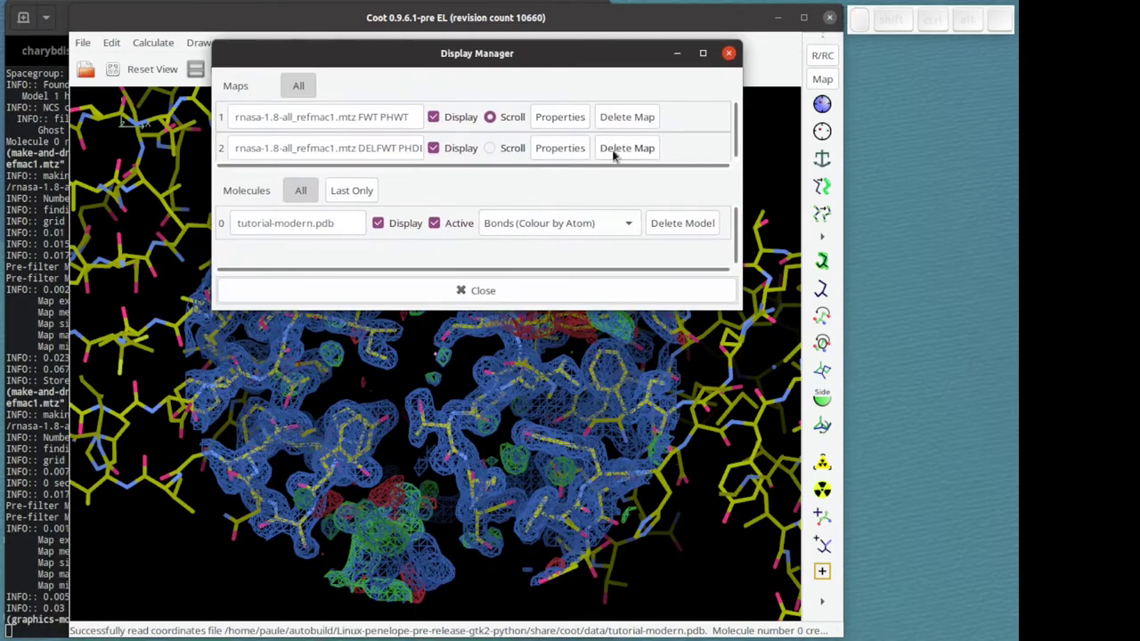
Remove the difference map and tutorial-modern.pdb model in the Display Manager
left_click(628, 154)
left_click_drag(619, 287, 516, 252)
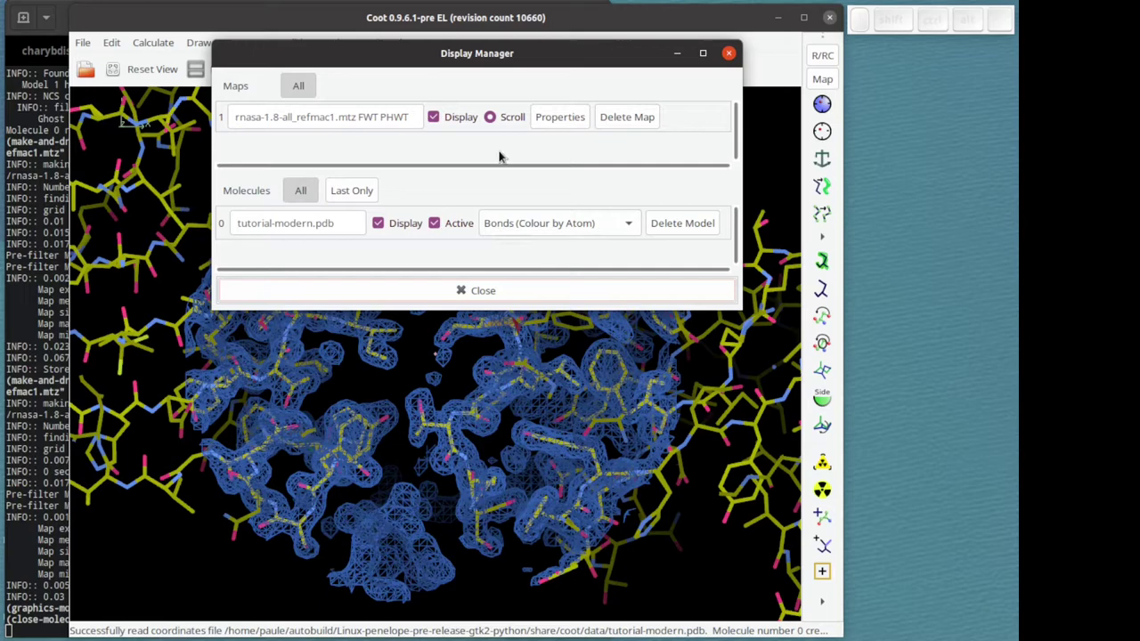
left_click(379, 226)
left_click(430, 299)
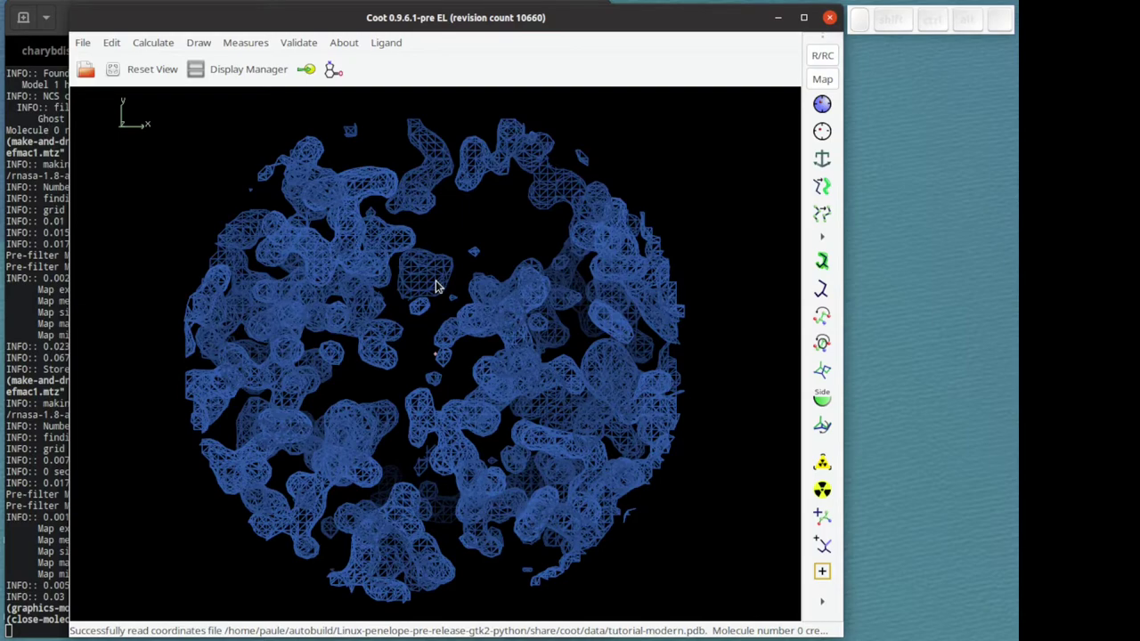
Load the GM-chain-demo.pdb coordinates as molecule 3
left_click(93, 74)
left_click(261, 270)
left_click_drag(463, 355, 367, 322)
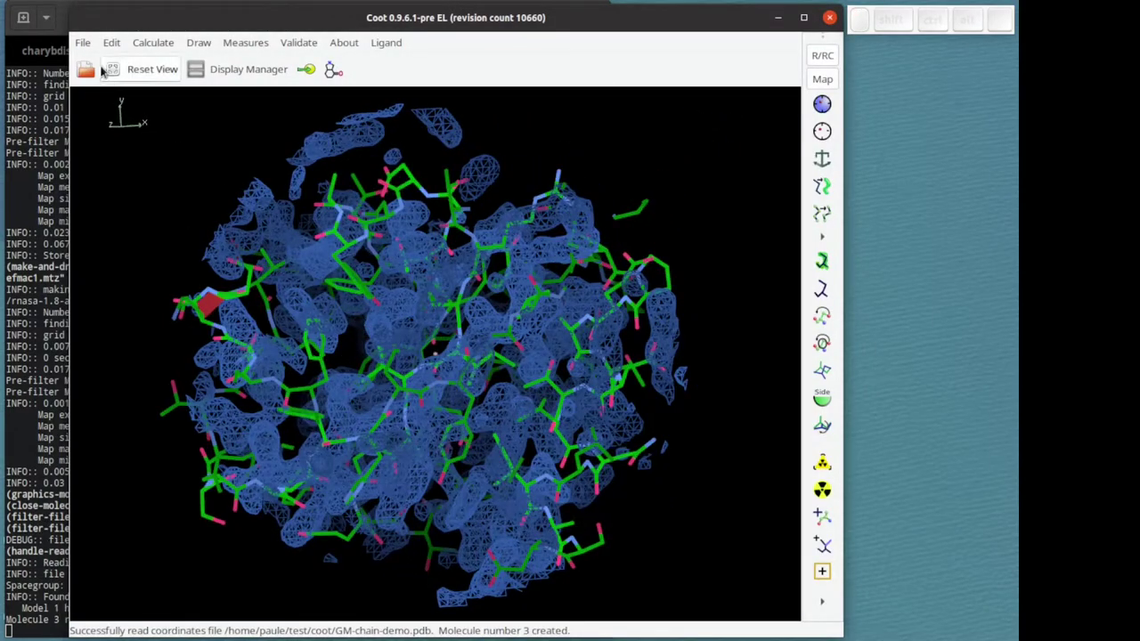
Install the Expand Map Radius and Refinement Tools extensions via the Curlew manager
left_click_drag(85, 44, 411, 424)
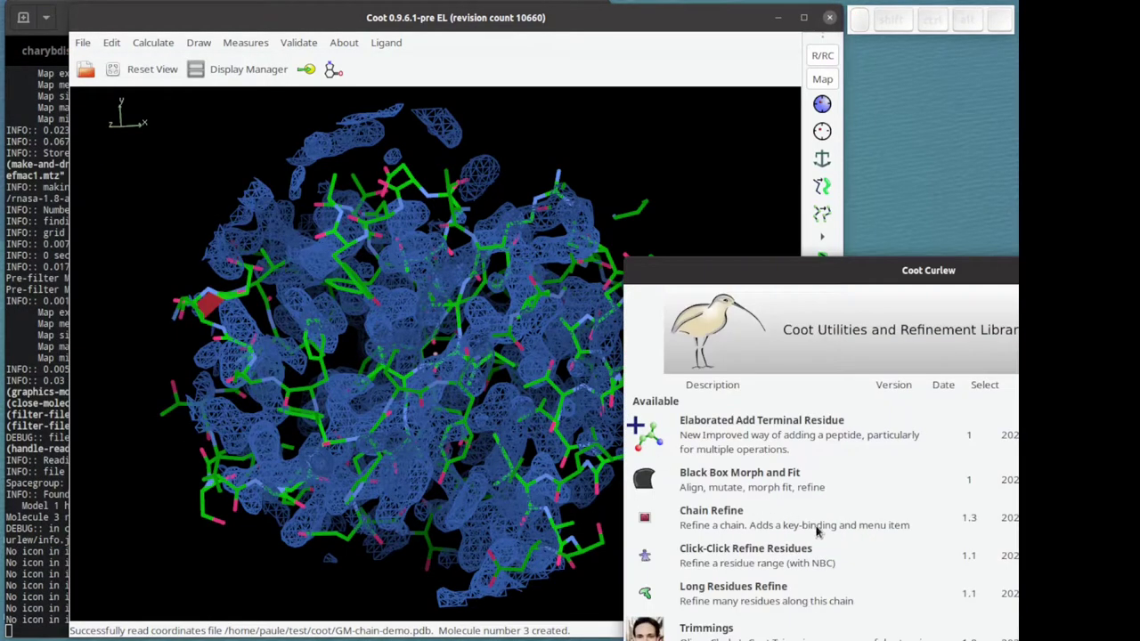
left_click_drag(834, 496, 467, 386)
middle_click(459, 422)
scroll("down", 3)
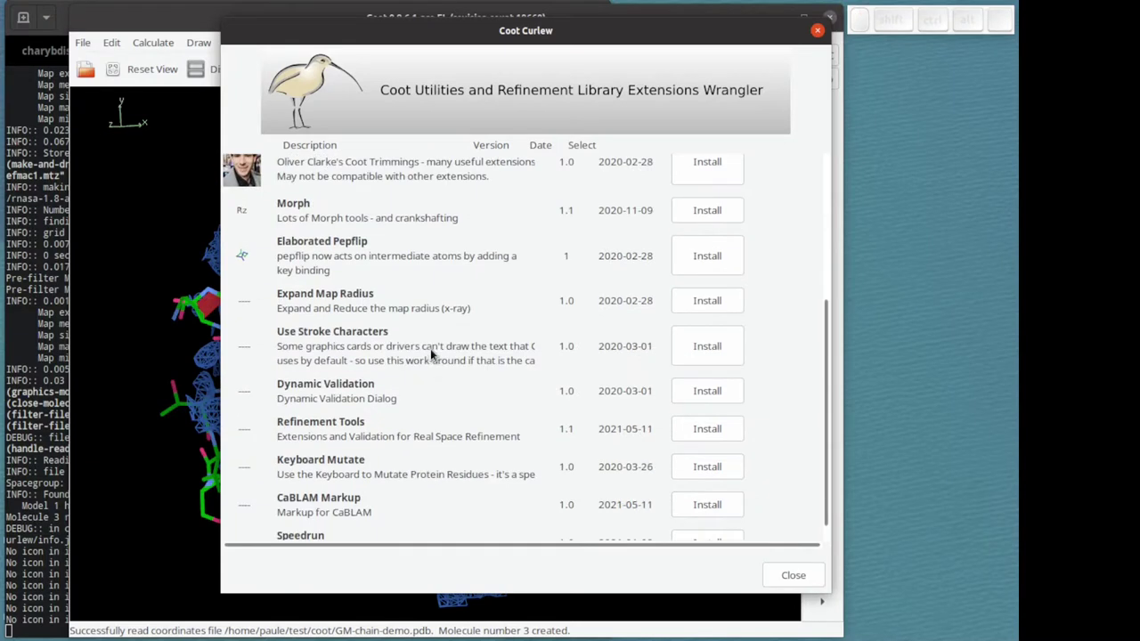
left_click(710, 312)
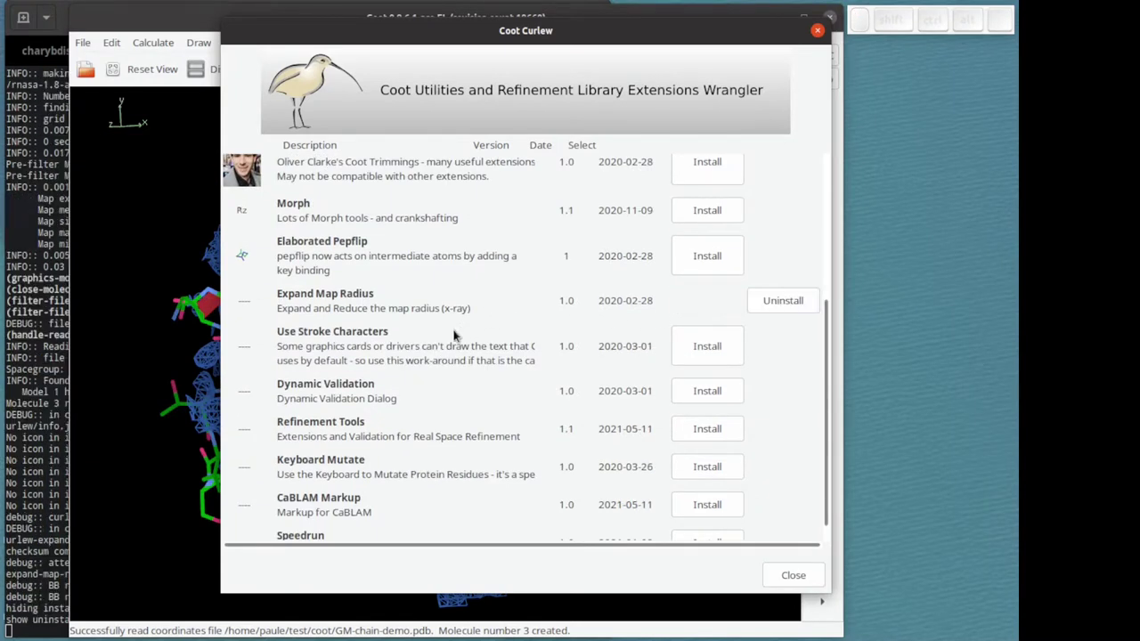
left_click(728, 434)
left_click(801, 573)
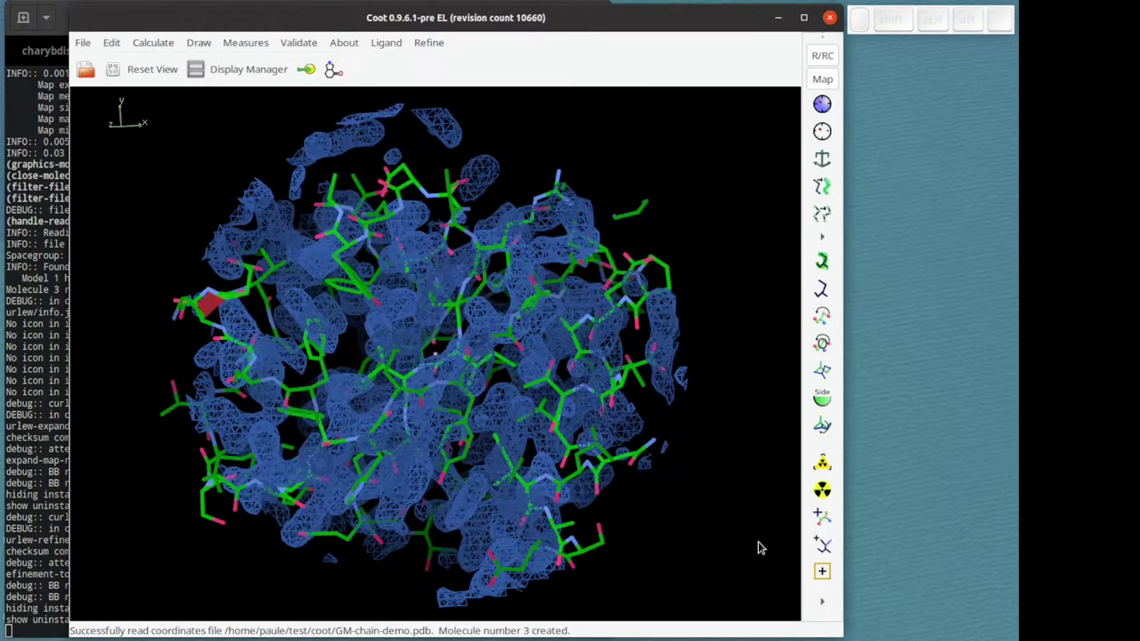
Expand the displayed map radius repeatedly to cover the whole model
left_click_drag(430, 41, 388, 379)
left_click_drag(409, 375, 366, 376)
key("[")
key("]")
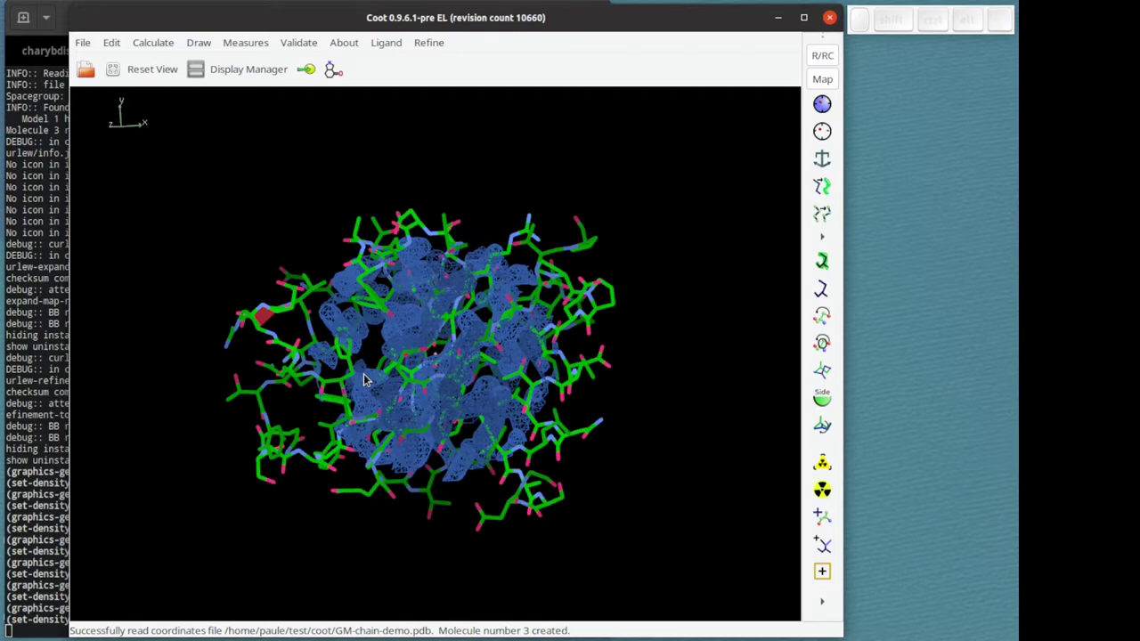
key("]")
key("[")
key("]")
key("[")
key("]")
key("[")
key("]")
left_click_drag(362, 419, 420, 347)
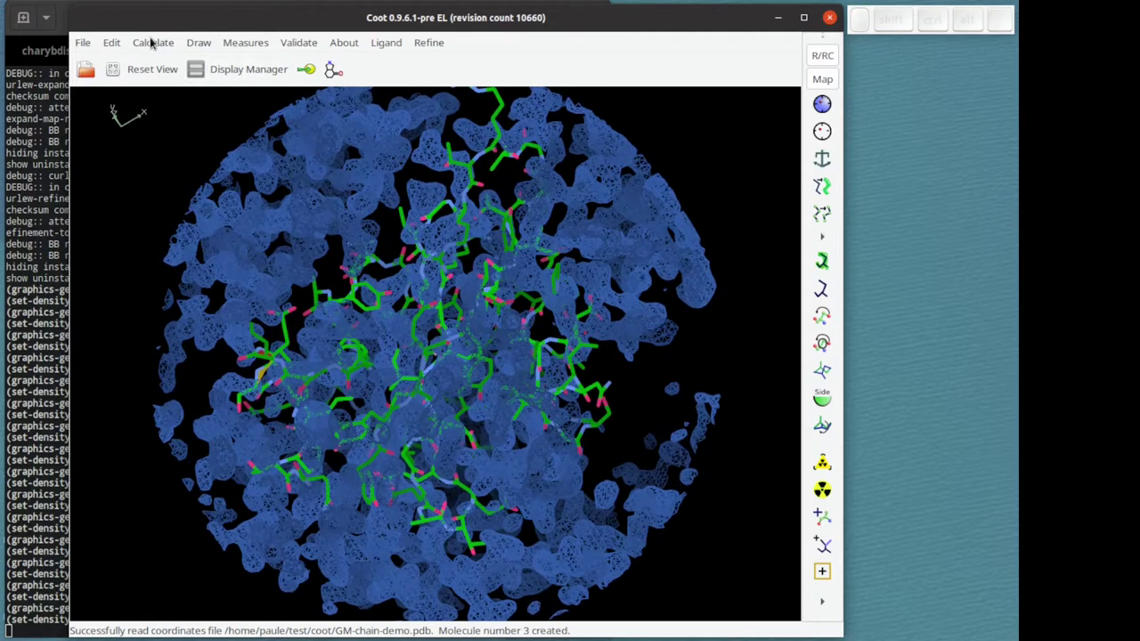
Set the map blurring B-factor to 66.7 in Map Sharpening/Blurring
left_click_drag(154, 41, 299, 259)
left_click_drag(906, 364, 551, 299)
left_click_drag(545, 307, 661, 428)
Accept the map blurring and switch the GM-chain-demo model to a C-alpha trace
left_click(659, 421)
right_click(627, 425)
left_click(583, 413)
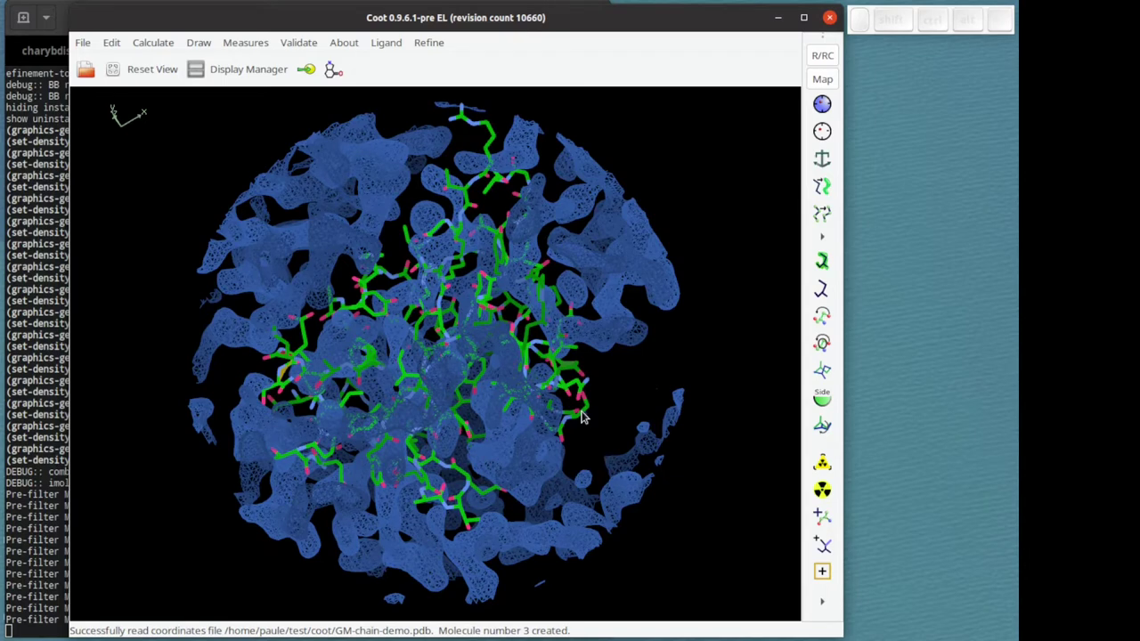
left_click_drag(376, 346, 385, 334)
left_click_drag(392, 335, 554, 333)
left_click_drag(463, 340, 329, 356)
left_click_drag(326, 356, 420, 357)
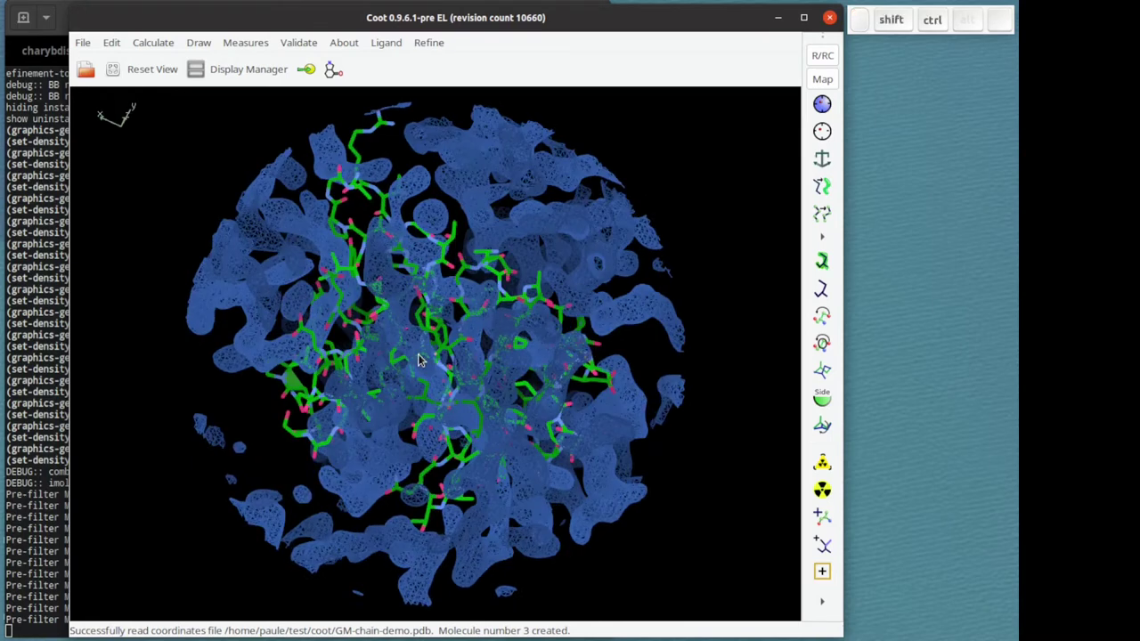
Zoom in on the C-alpha trace within the blurred map
scroll("up", 3)
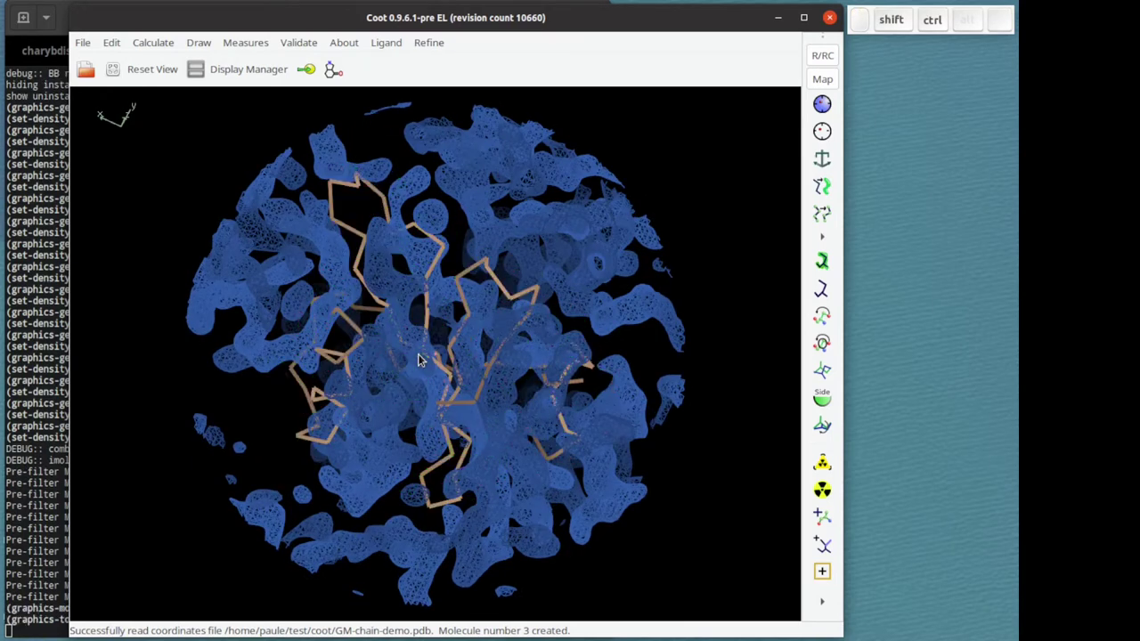
left_click_drag(382, 376, 540, 340)
left_click_drag(536, 351, 540, 340)
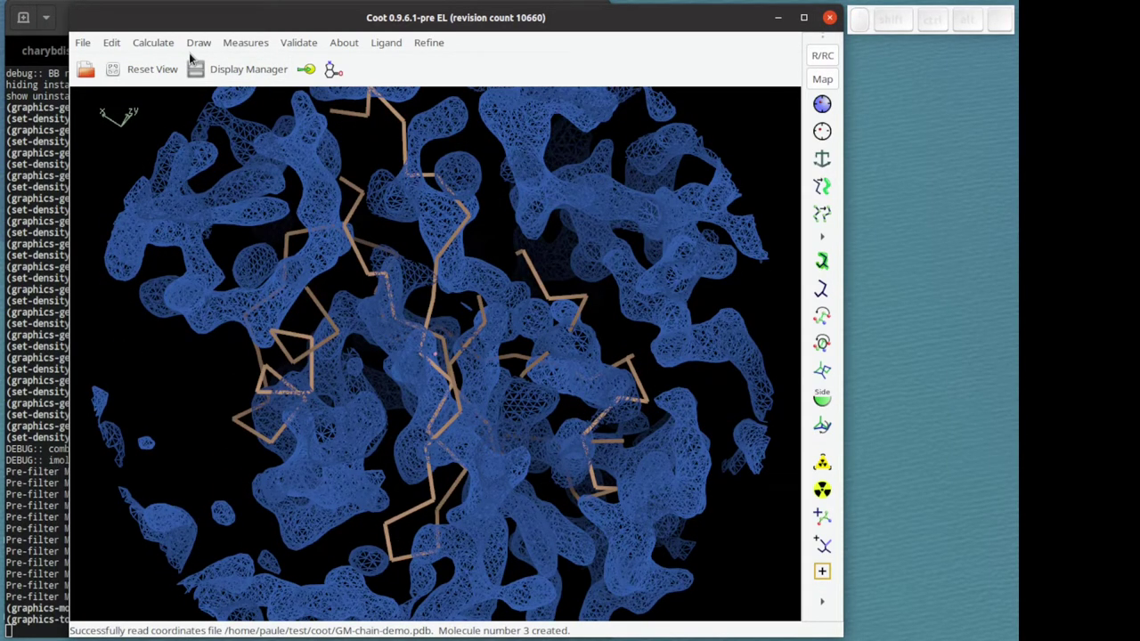
Run a rigid-body fit of the GM-chain-demo model and accept its no-progress result
left_click(163, 52)
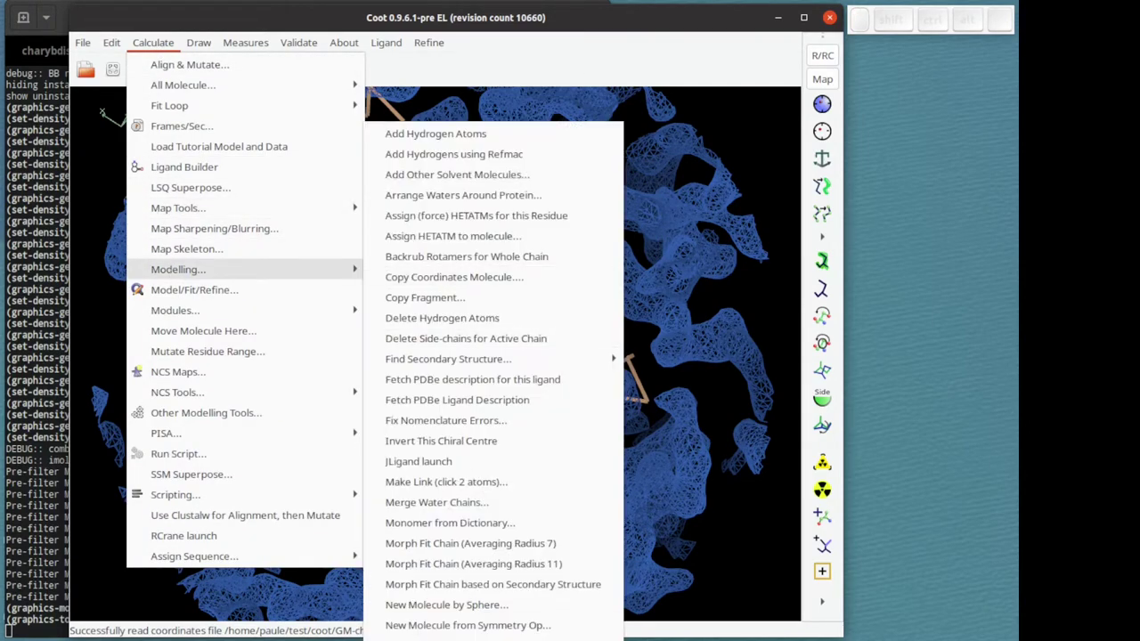
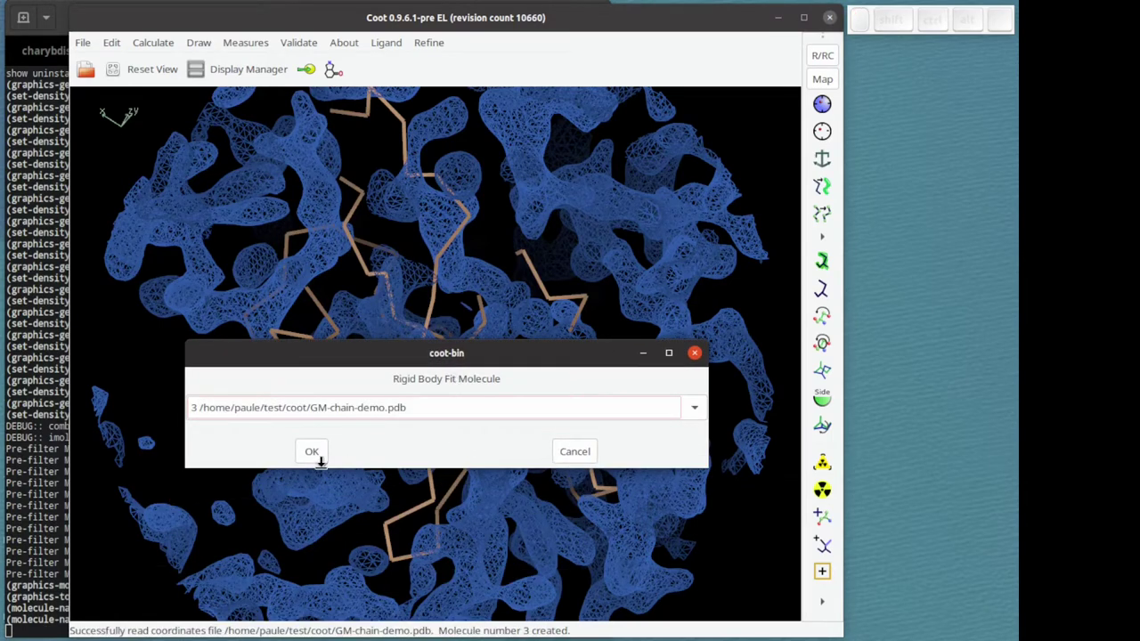
left_click(320, 461)
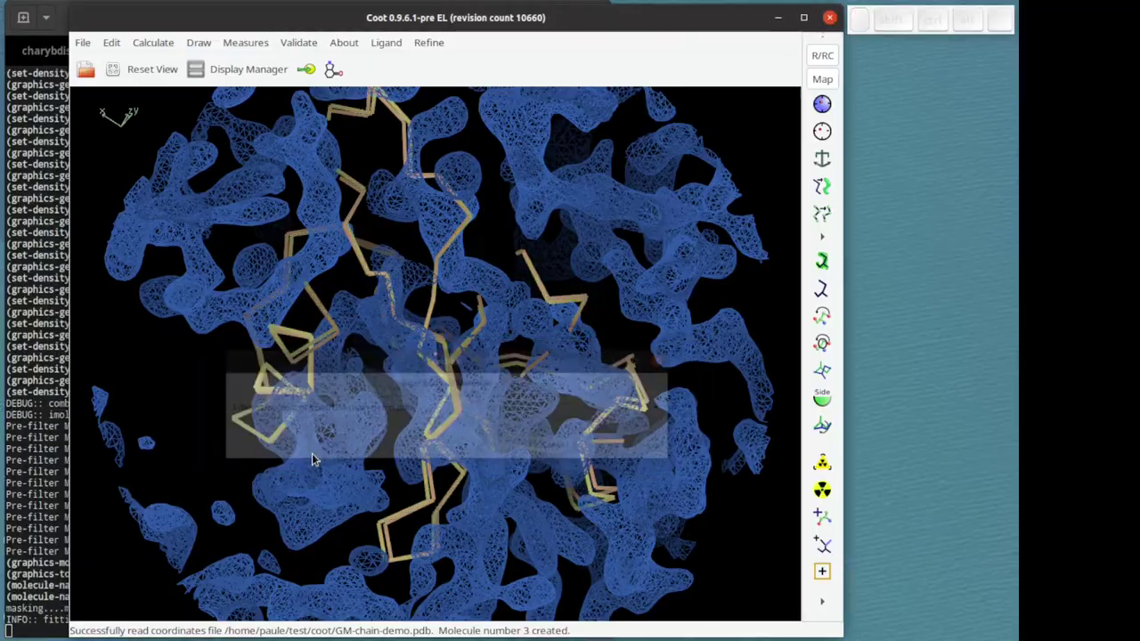
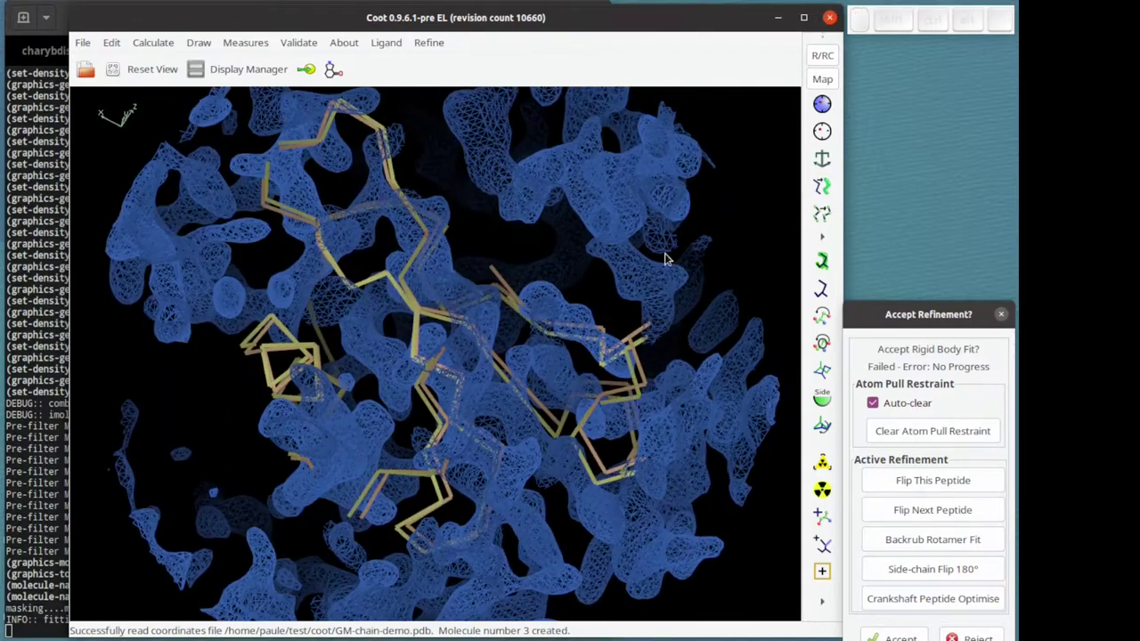
key("Escape")
Reorient the view to see the whole C-alpha trace in the density
left_click_drag(654, 260, 571, 286)
left_click_drag(598, 278, 571, 286)
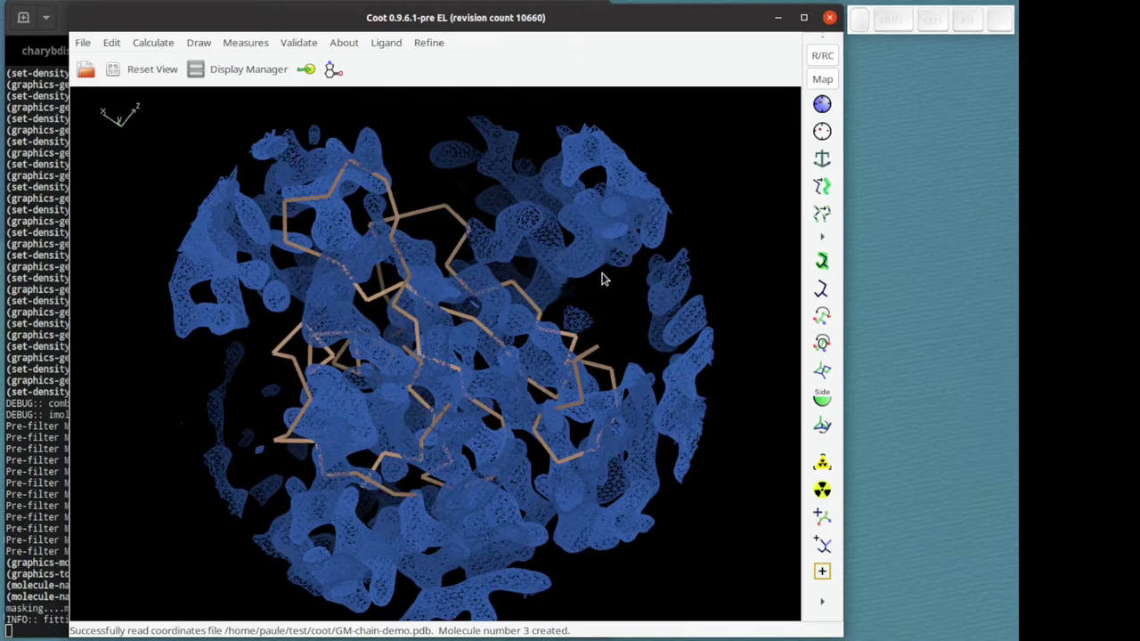
left_click_drag(609, 260, 621, 325)
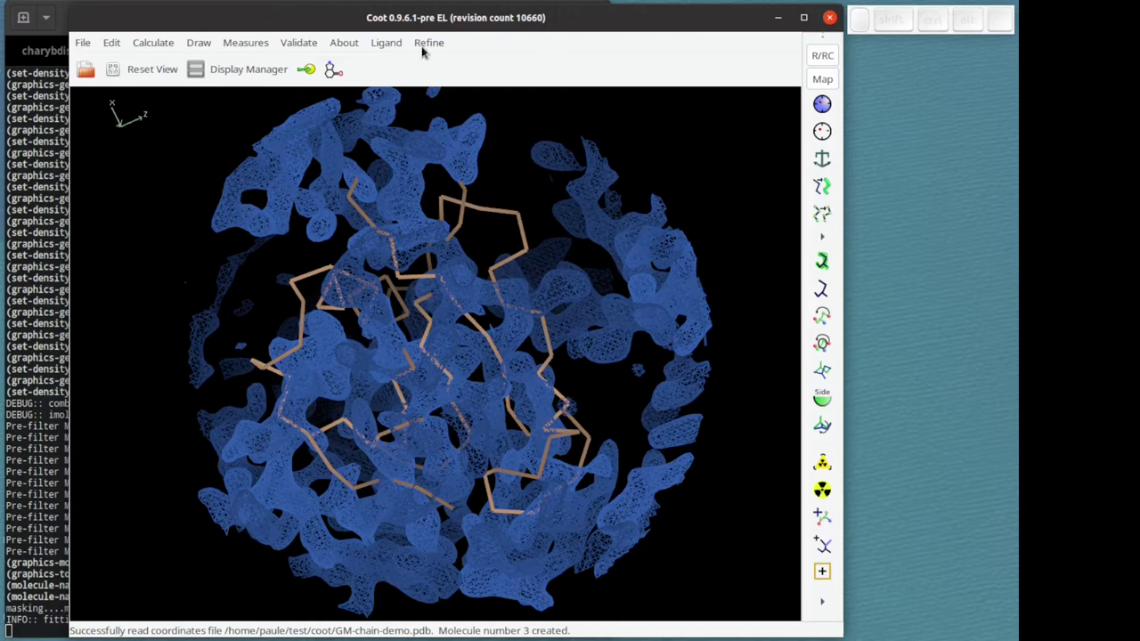
Start refining the whole chain against map 1 with weight 60 from the Refine menu
left_click(836, 89)
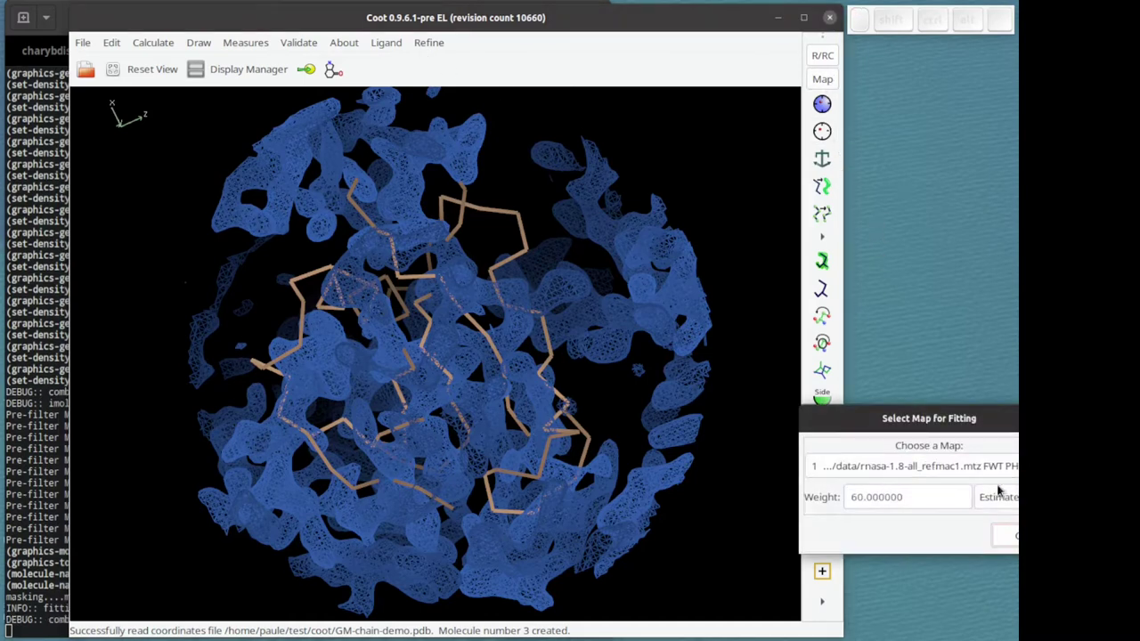
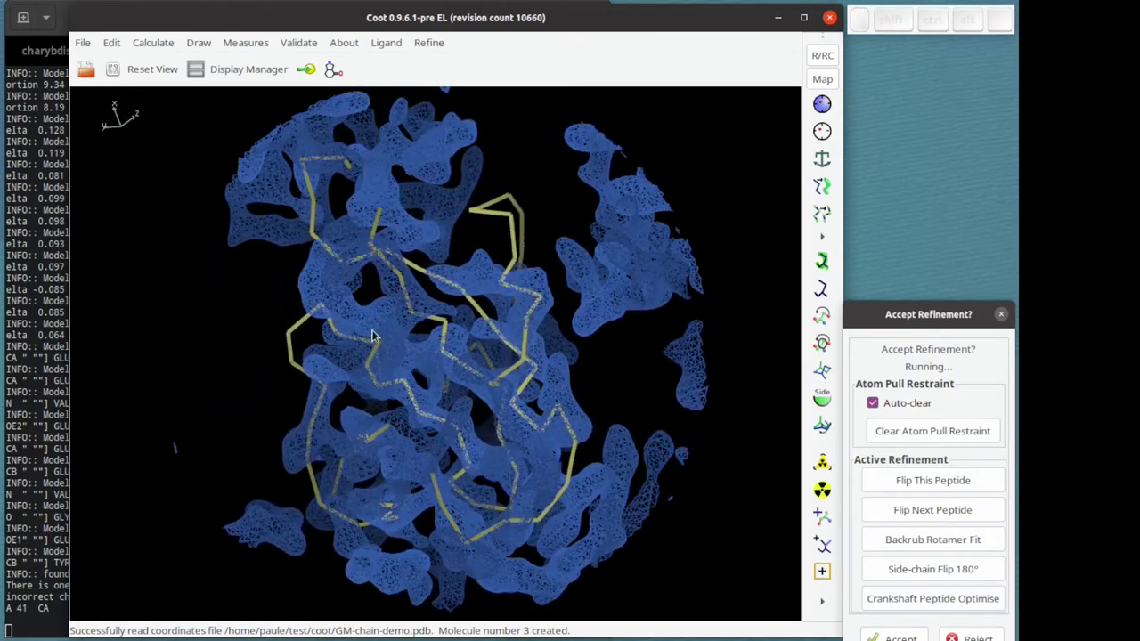
Zoom in on the chain while its refinement converges toward acceptance
right_click(373, 313)
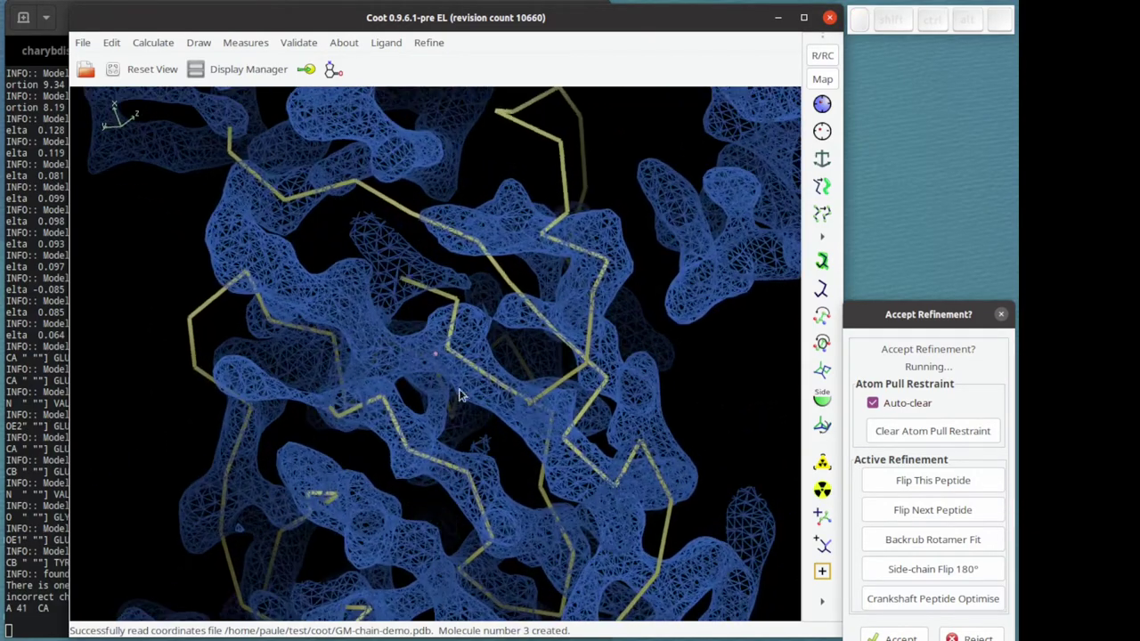
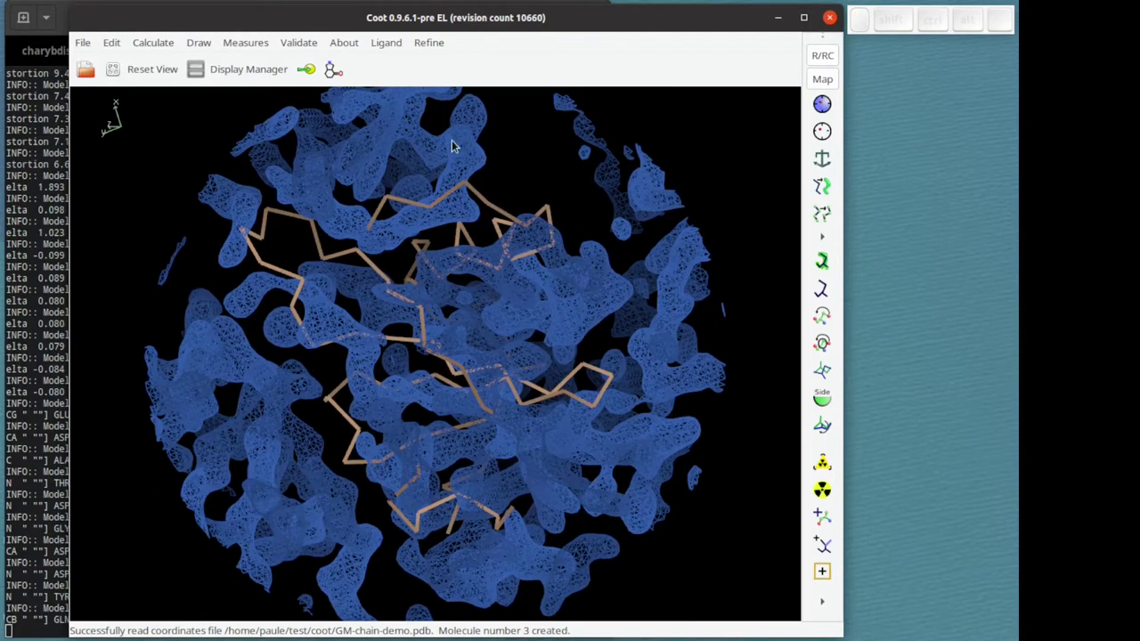
Load the Restraints module and show its self-restraint generation options
left_click(153, 44)
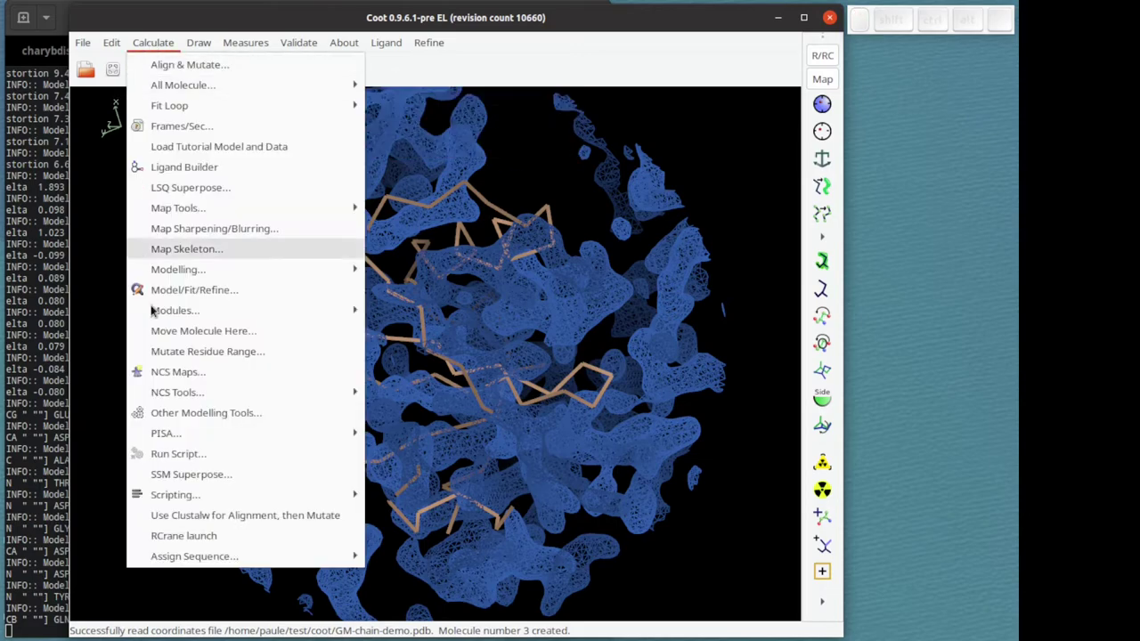
left_click(451, 391)
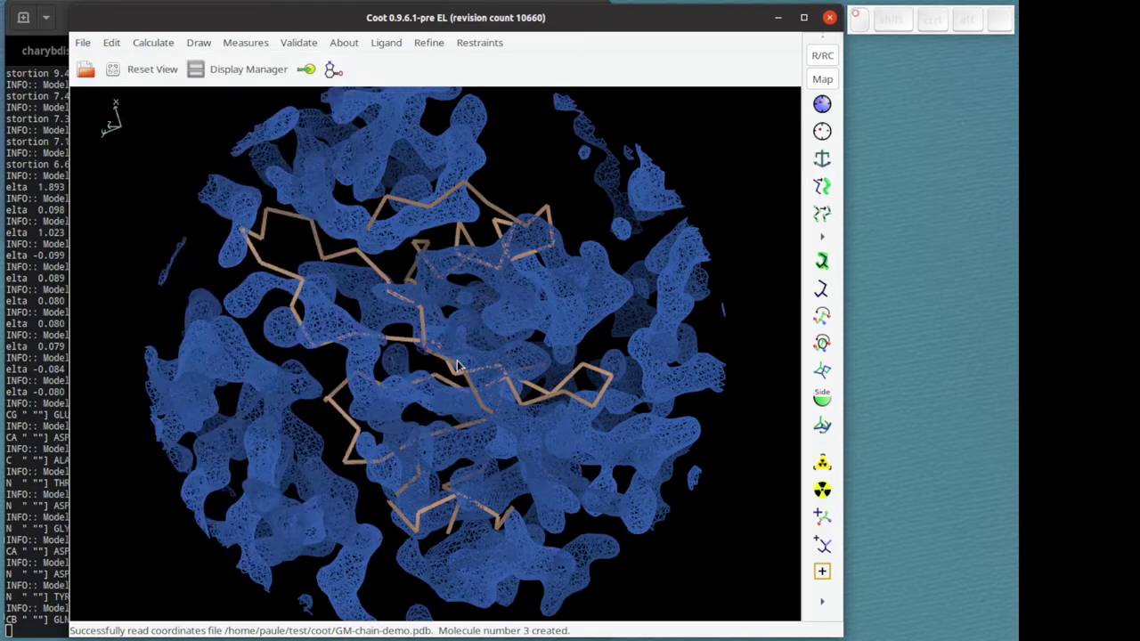
left_click(498, 51)
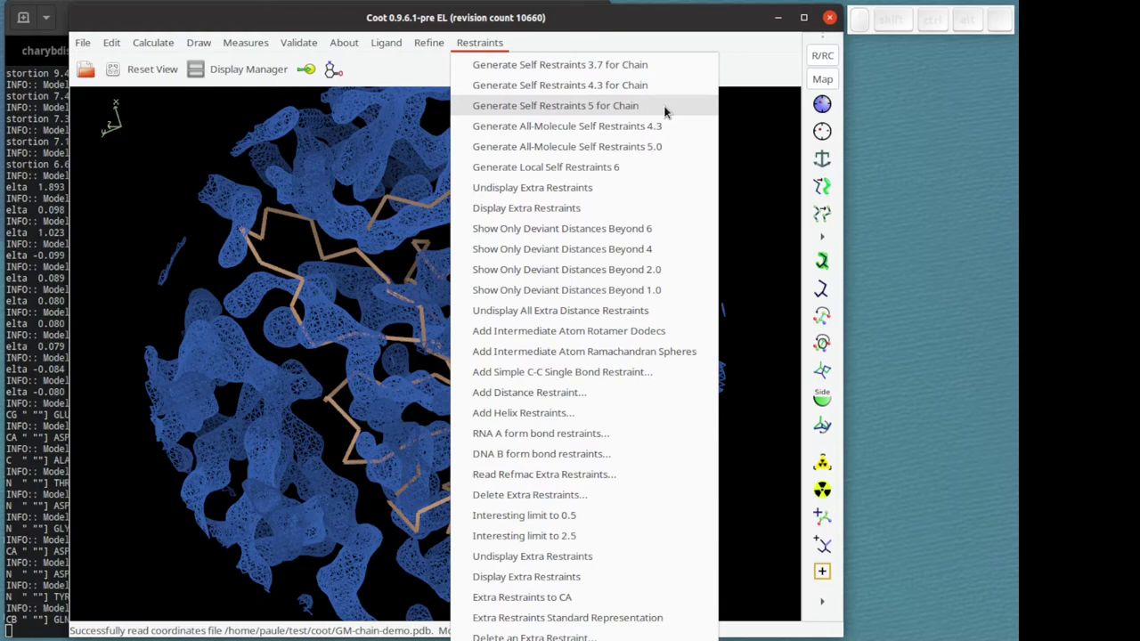
Generate 5 Å self distance restraints for the chain, producing a dense restraint web
left_click(672, 113)
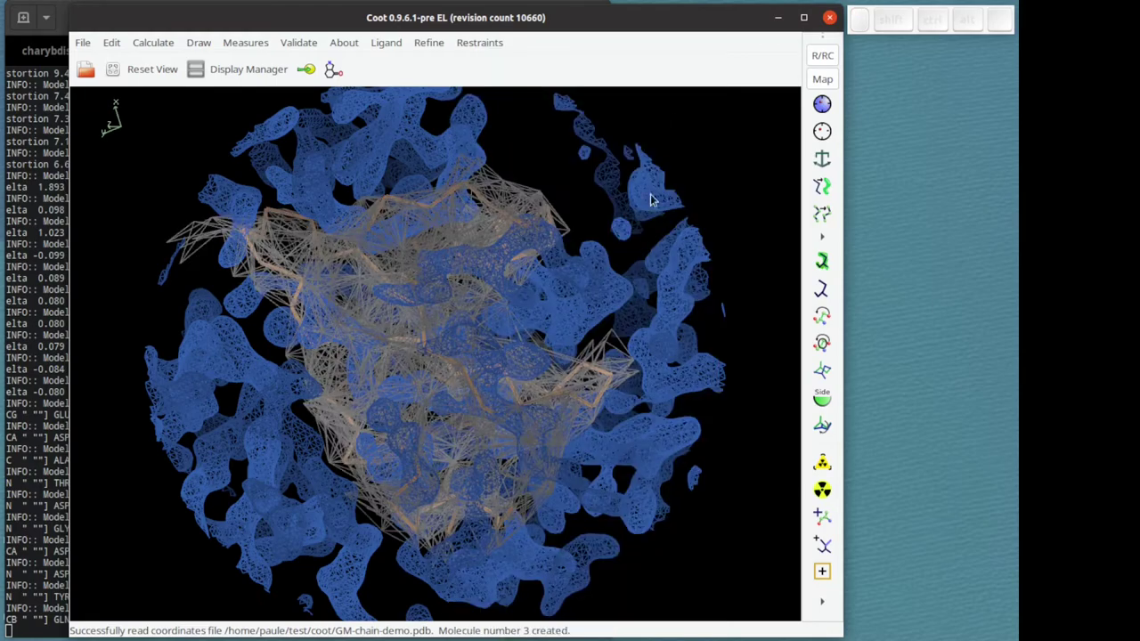
left_click_drag(644, 259, 331, 316)
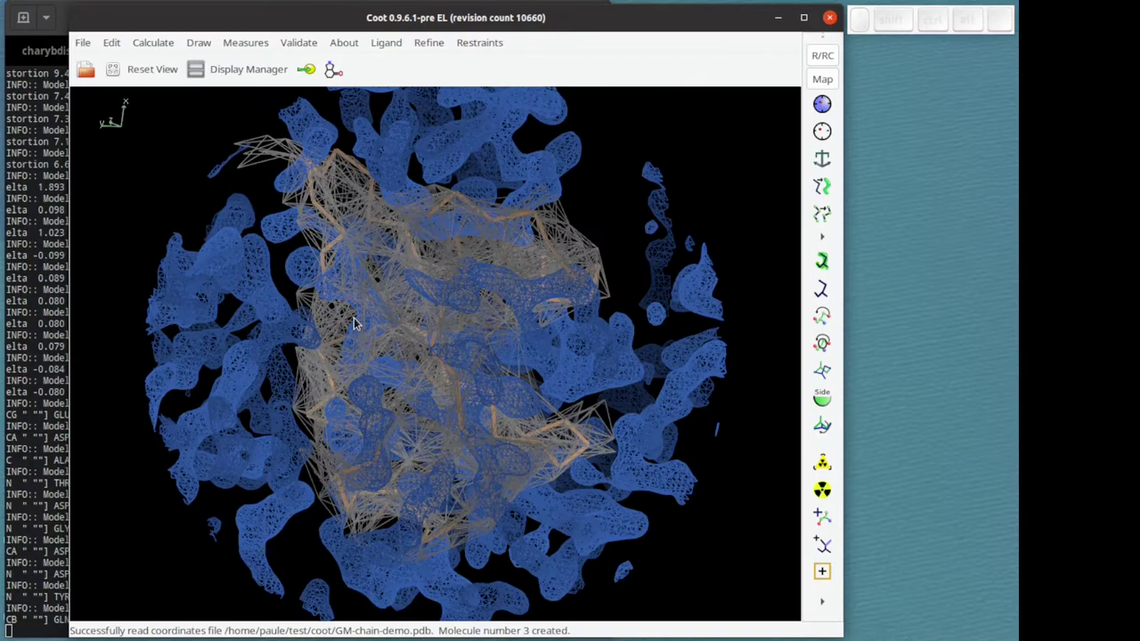
left_click_drag(360, 320, 208, 348)
right_click(528, 314)
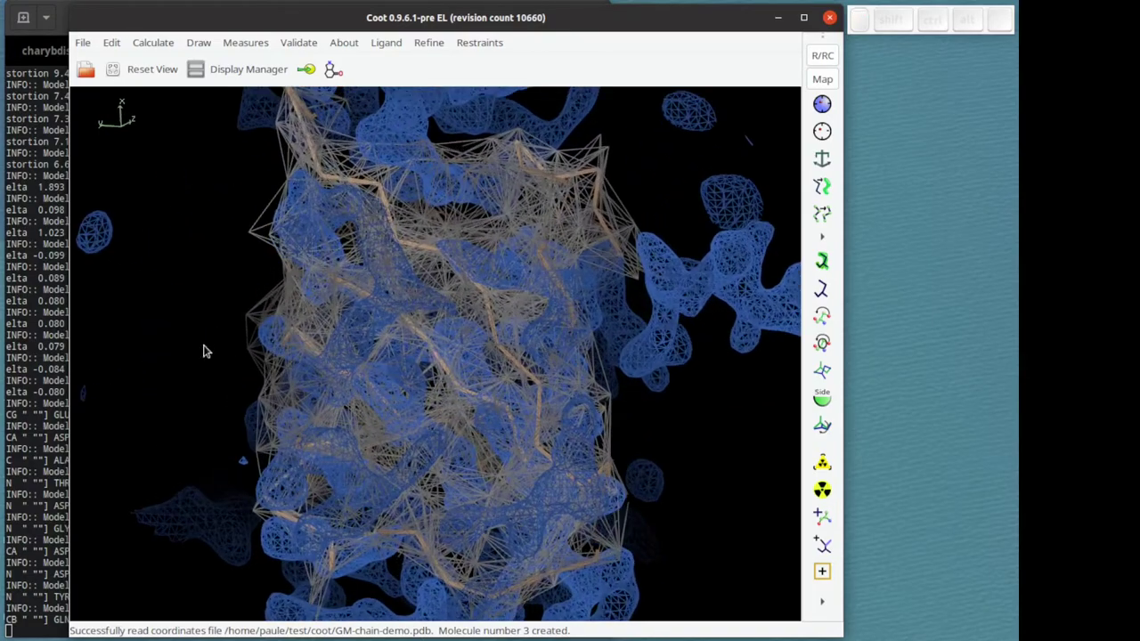
scroll("down", 3)
Orbit and zoom around the restrained model to inspect the restraint network from several sides
left_click_drag(316, 365, 576, 339)
left_click_drag(419, 337, 576, 339)
right_click(572, 339)
left_click_drag(380, 333, 479, 207)
left_click(478, 39)
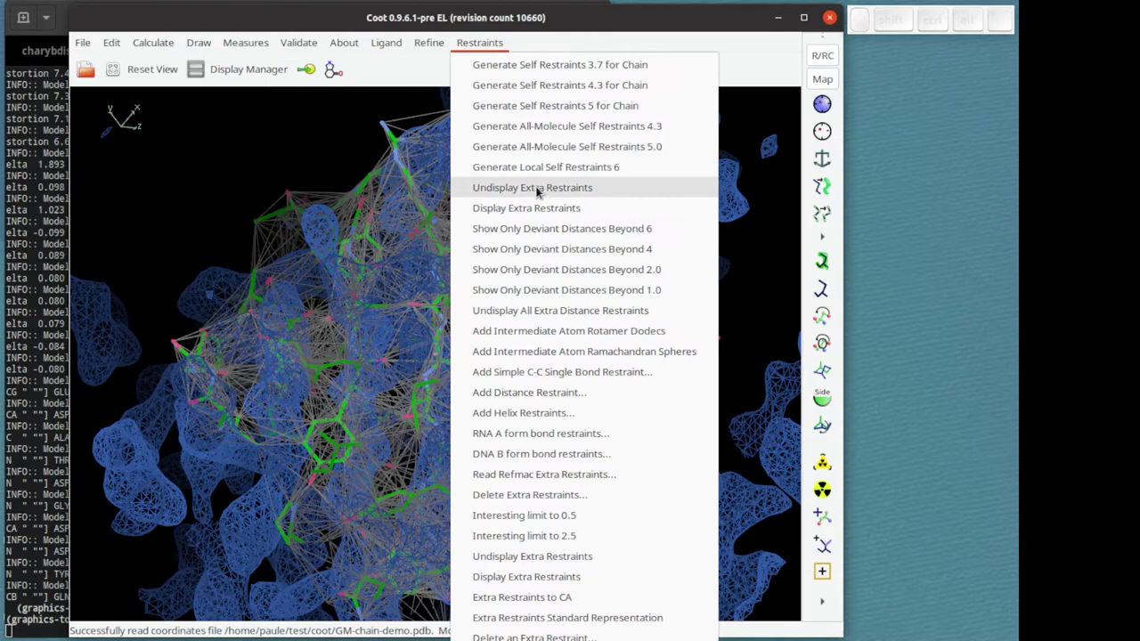
Undisplay the extra restraints, leaving the CA trace visible inside the density
left_click(550, 205)
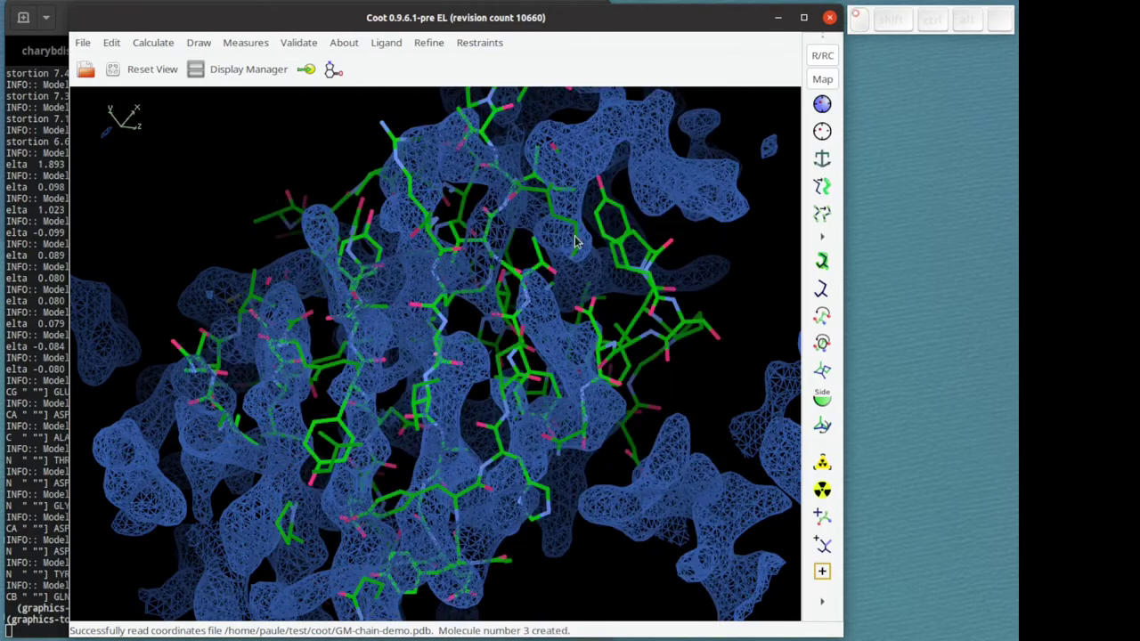
left_click_drag(305, 288, 421, 121)
scroll("up", 3)
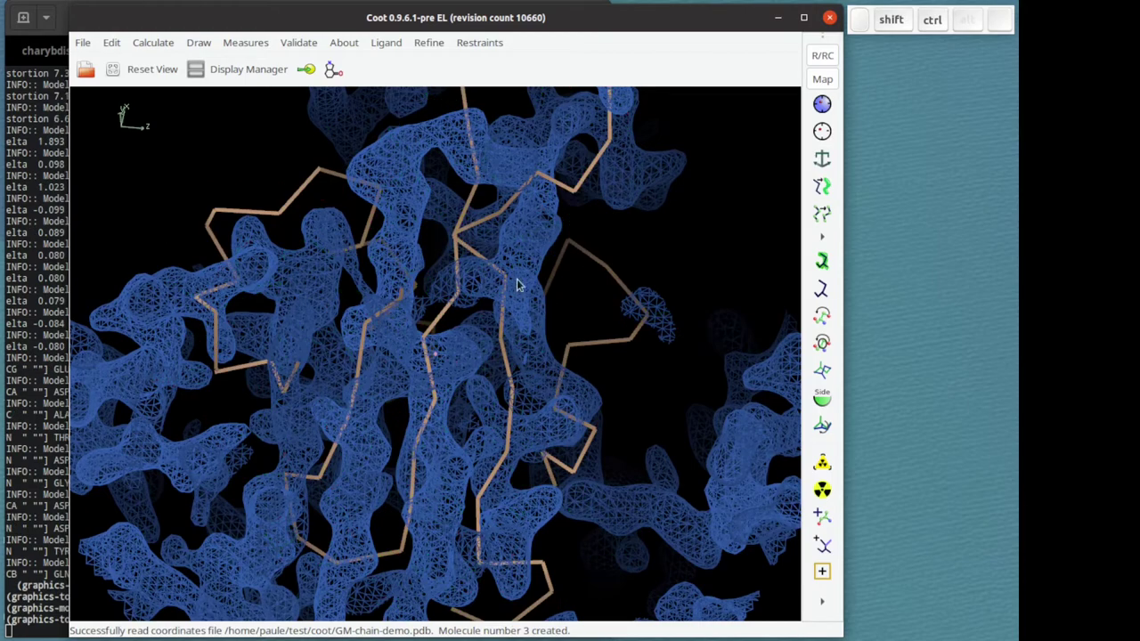
left_click_drag(563, 295, 693, 101)
left_click(540, 293)
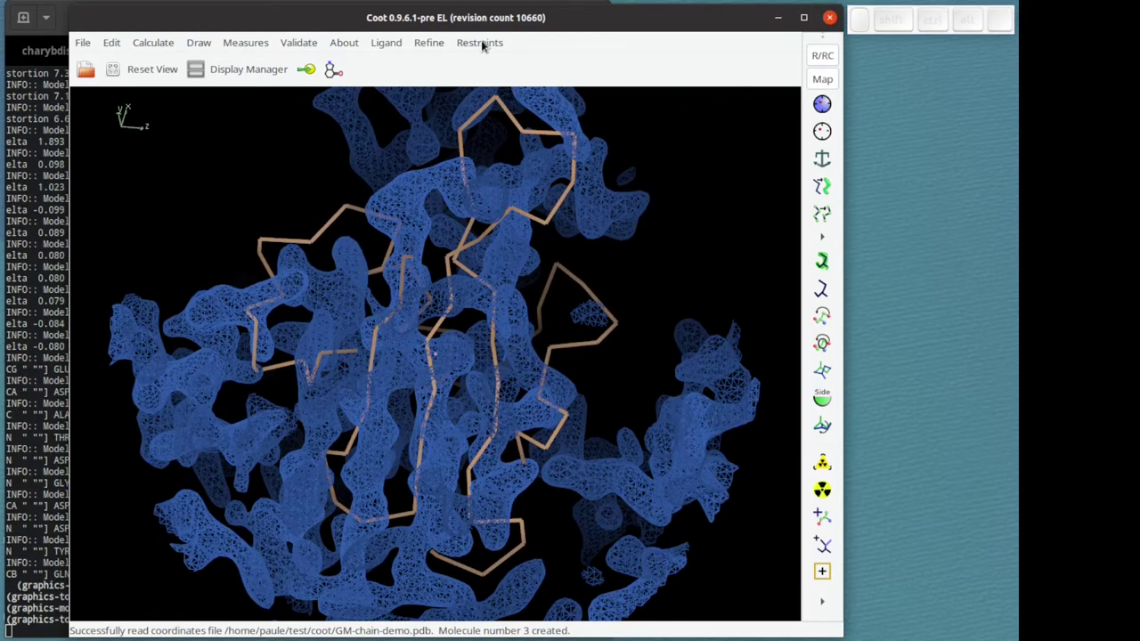
left_click_drag(436, 47, 607, 374)
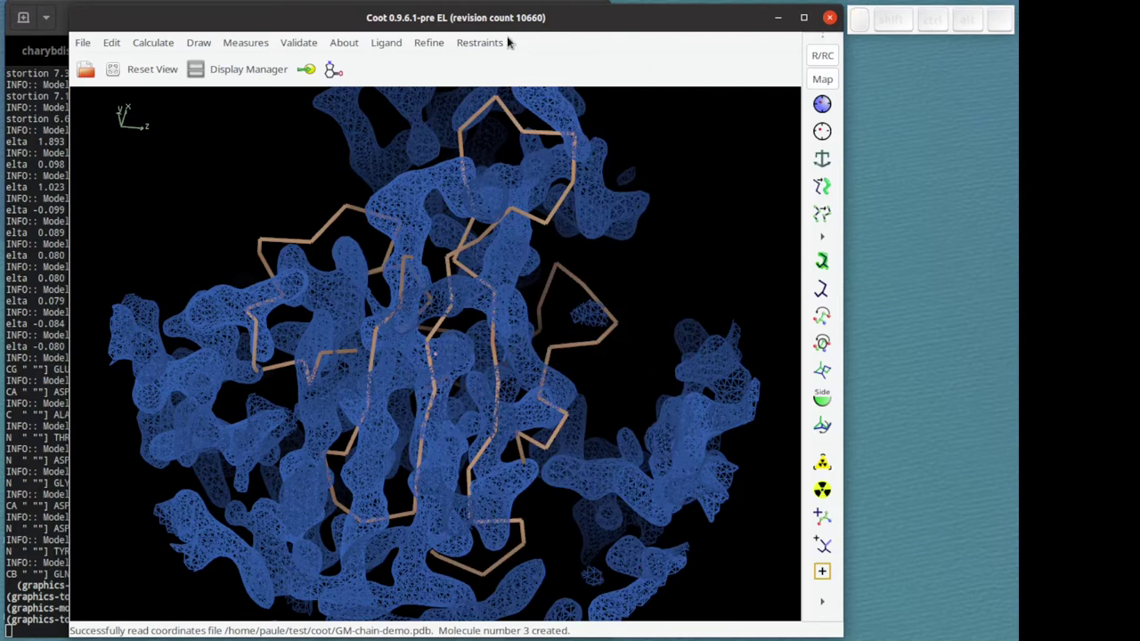
Rotate the view while the restrained chain refines into the density
left_click_drag(503, 44, 663, 342)
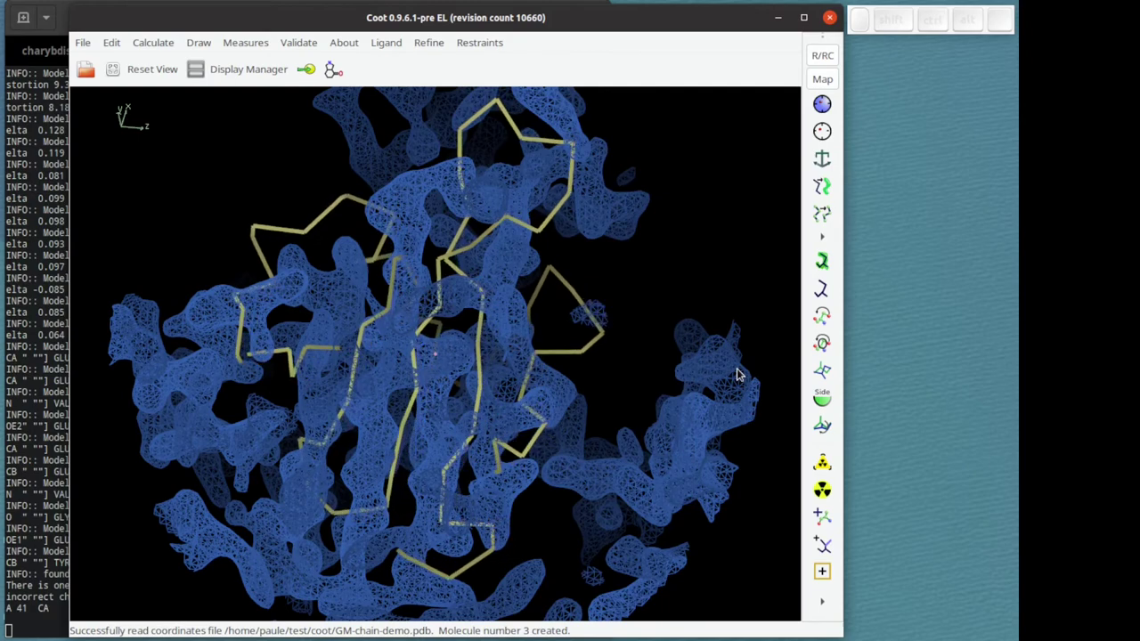
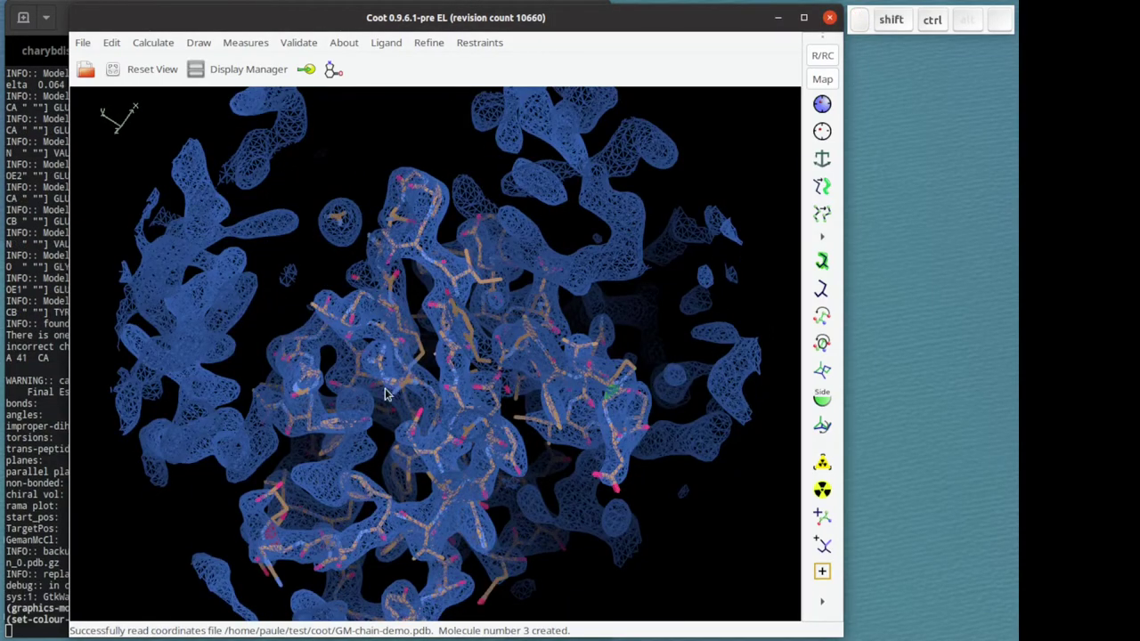
Zoom in on the side chains of the all-atom model to check their fit in the density
left_click_drag(391, 392, 435, 387)
right_click(435, 387)
scroll("up", 3)
scroll("up", 3)
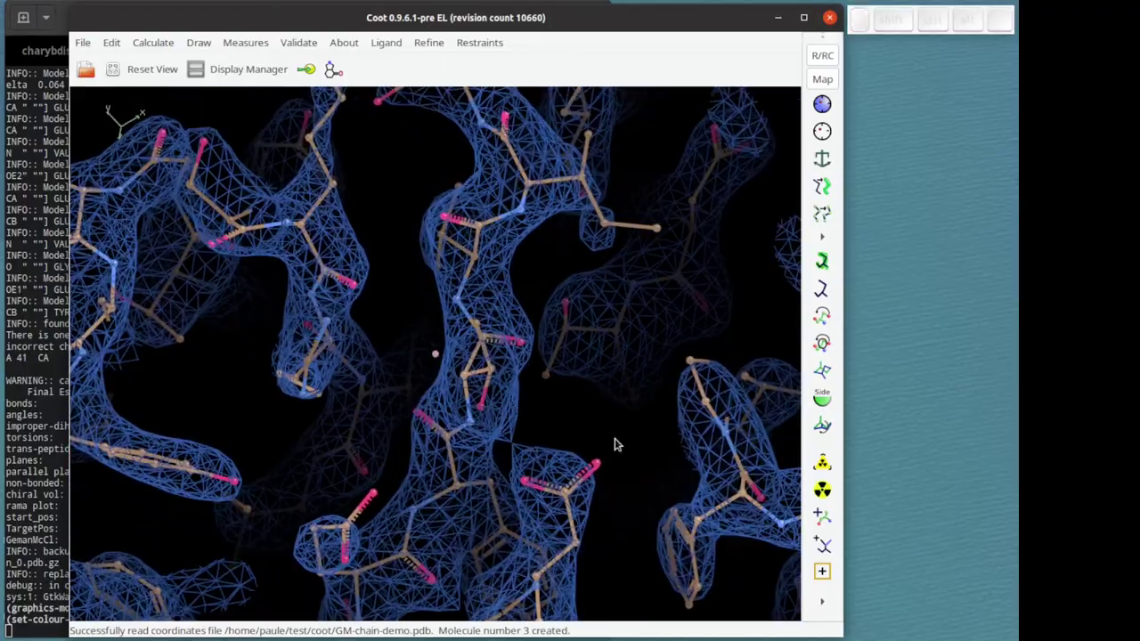
left_click_drag(619, 441, 530, 433)
Undo the last model change with Ctrl+Z and survey the restored all-atom chain
key("ctrl+z")
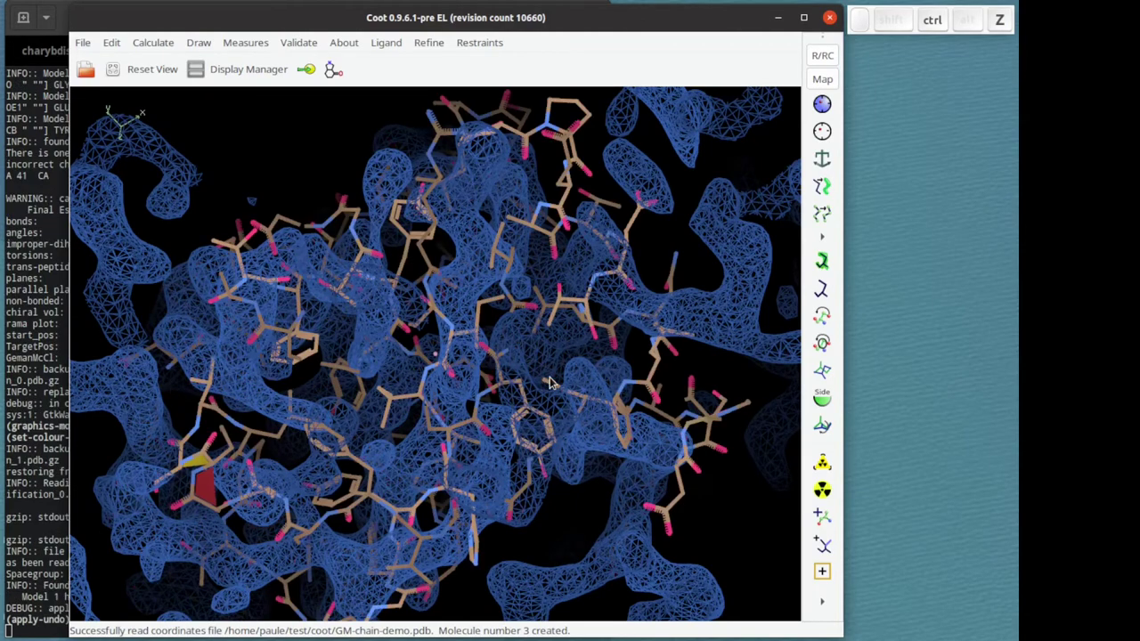
left_click_drag(637, 397, 628, 400)
left_click_drag(700, 343, 741, 258)
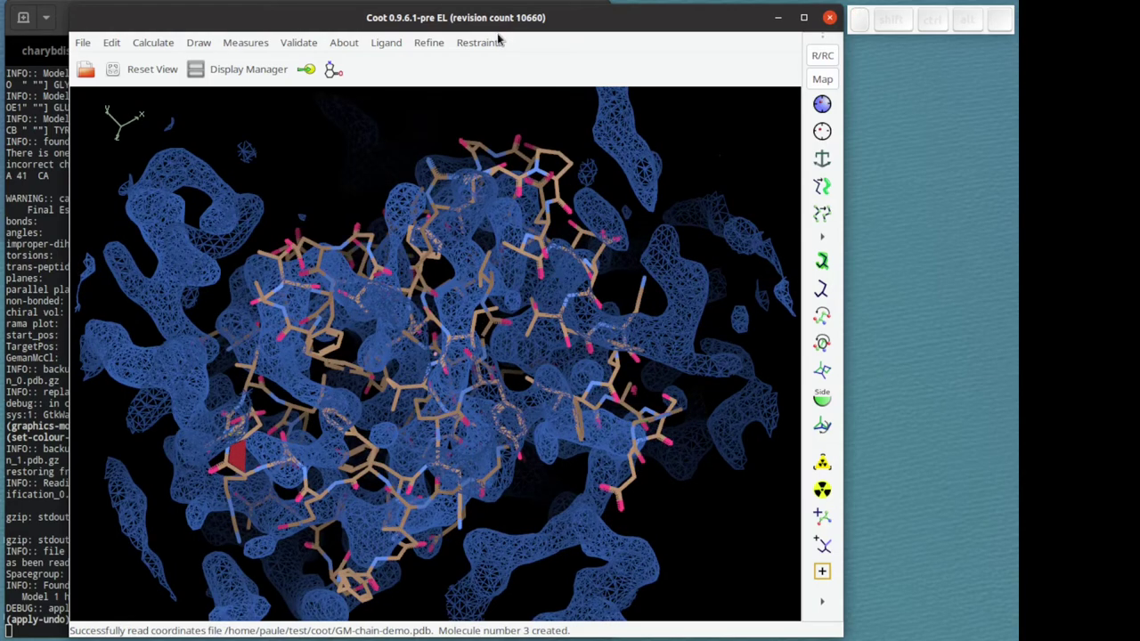
left_click_drag(442, 45, 596, 173)
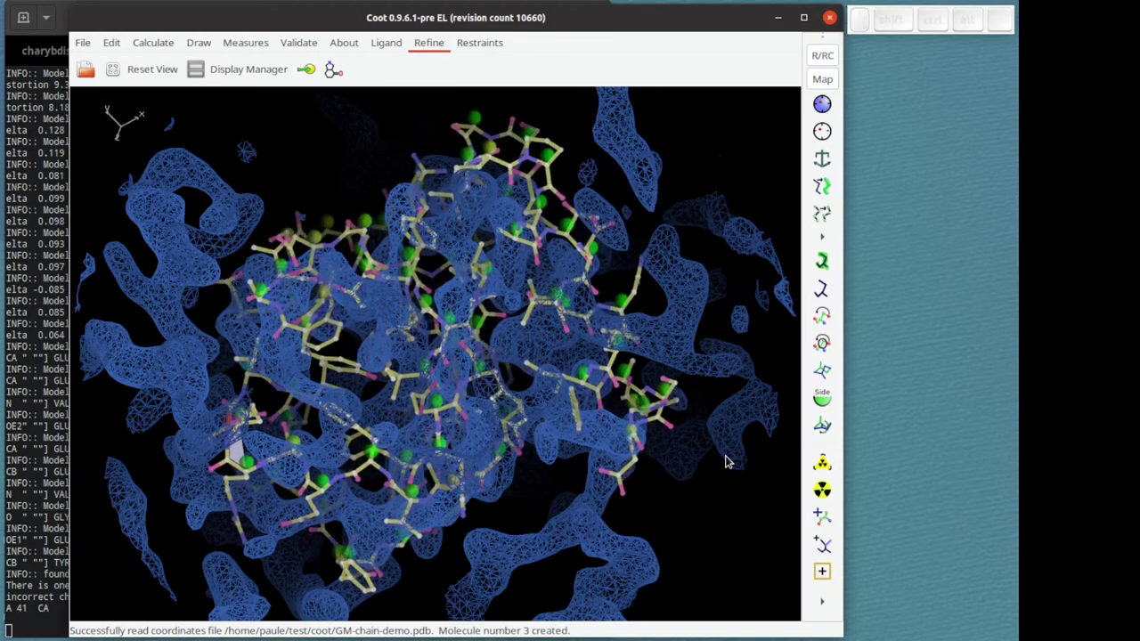
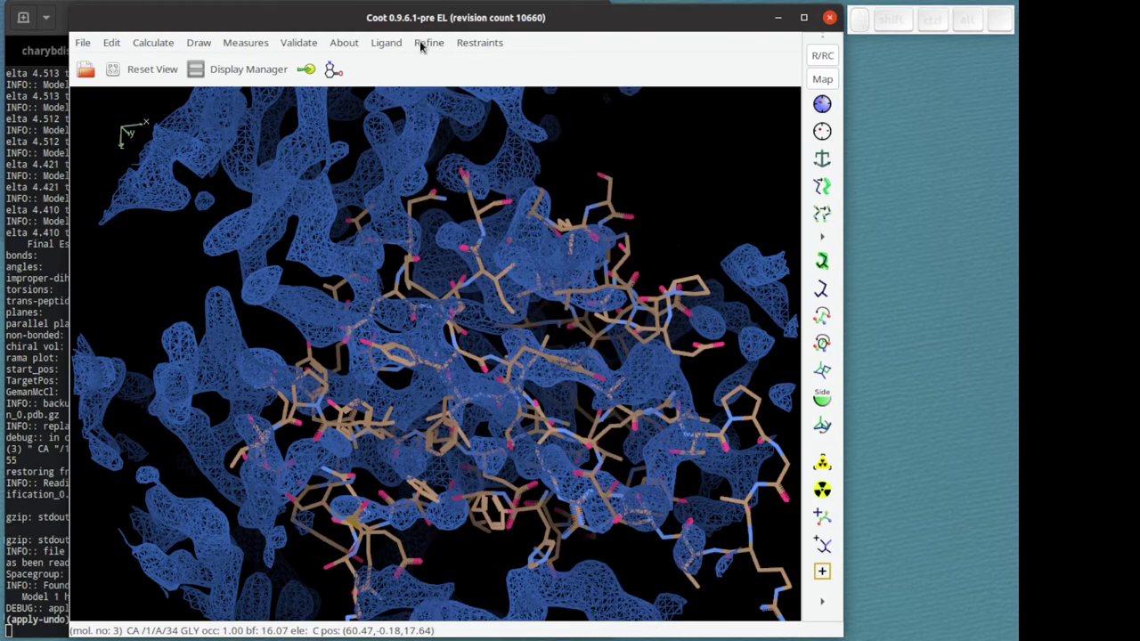
Refine the whole chain from the Refine menu and accept the result with Enter
left_click(426, 44)
left_click(433, 77)
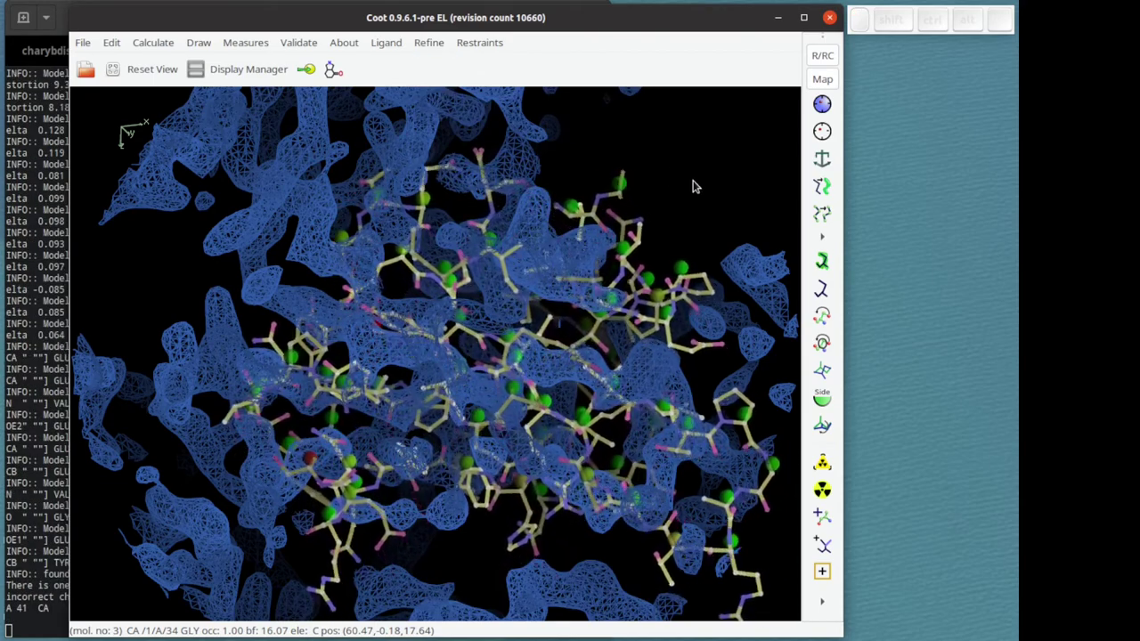
left_click_drag(717, 202, 714, 155)
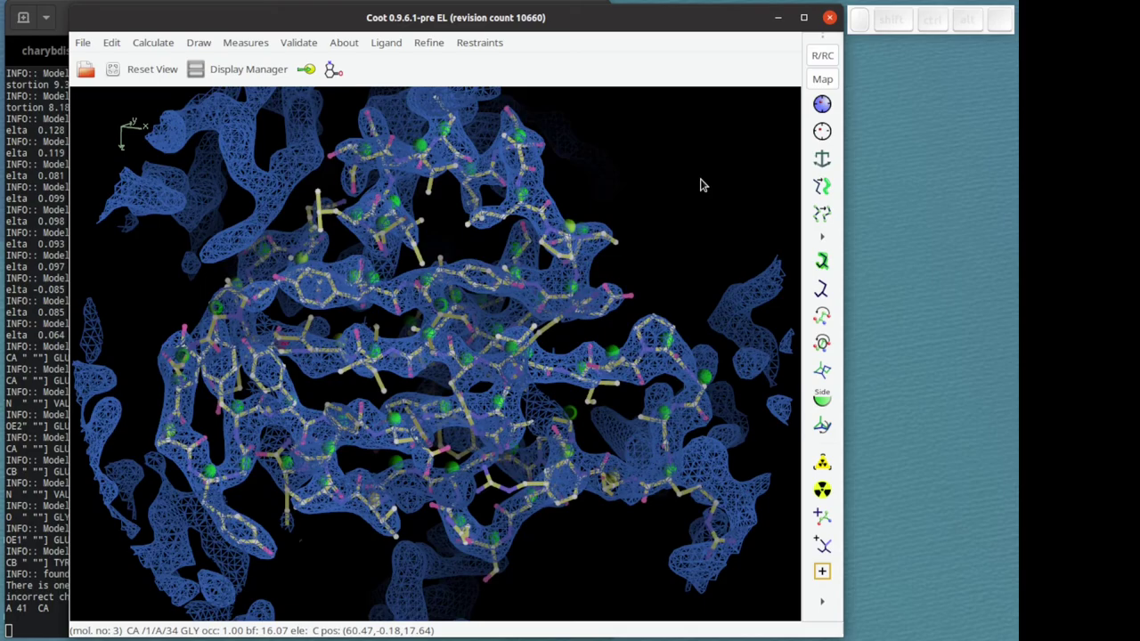
left_click_drag(684, 184, 672, 204)
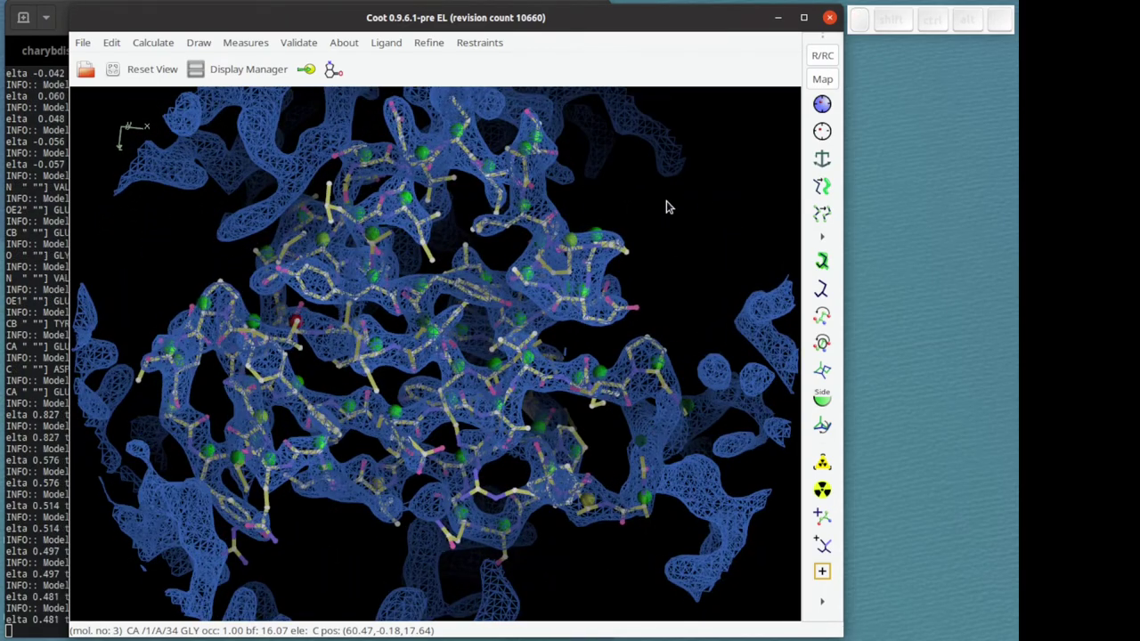
key("Return")
Orbit and zoom on the refined all-atom chain to confirm it sits snugly in the density
left_click_drag(429, 284, 248, 305)
left_click_drag(315, 297, 471, 268)
left_click_drag(248, 305, 508, 341)
left_click_drag(509, 341, 506, 312)
right_click(515, 314)
left_click_drag(454, 341, 733, 124)
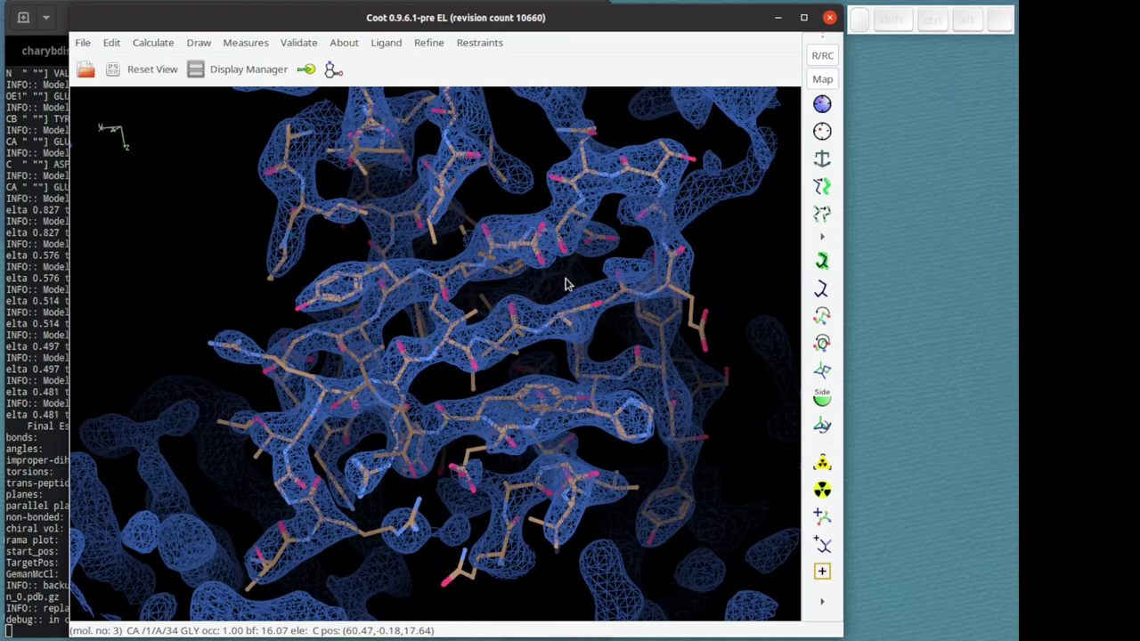
left_click_drag(608, 322, 581, 346)
left_click_drag(581, 345, 436, 401)
left_click_drag(536, 348, 436, 401)
left_click_drag(438, 398, 456, 332)
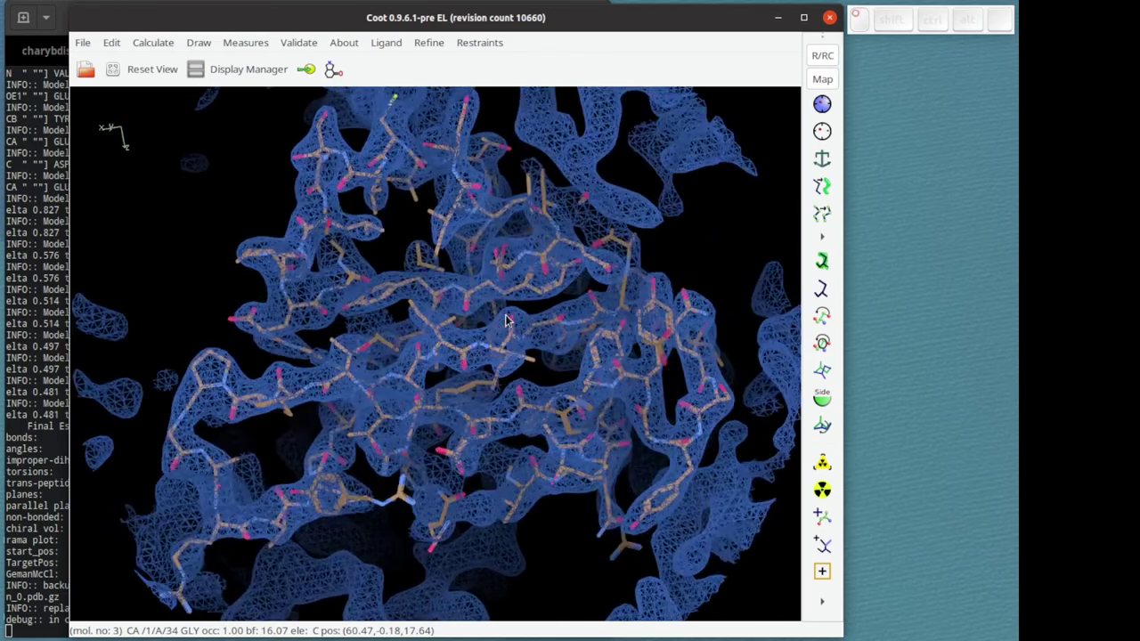